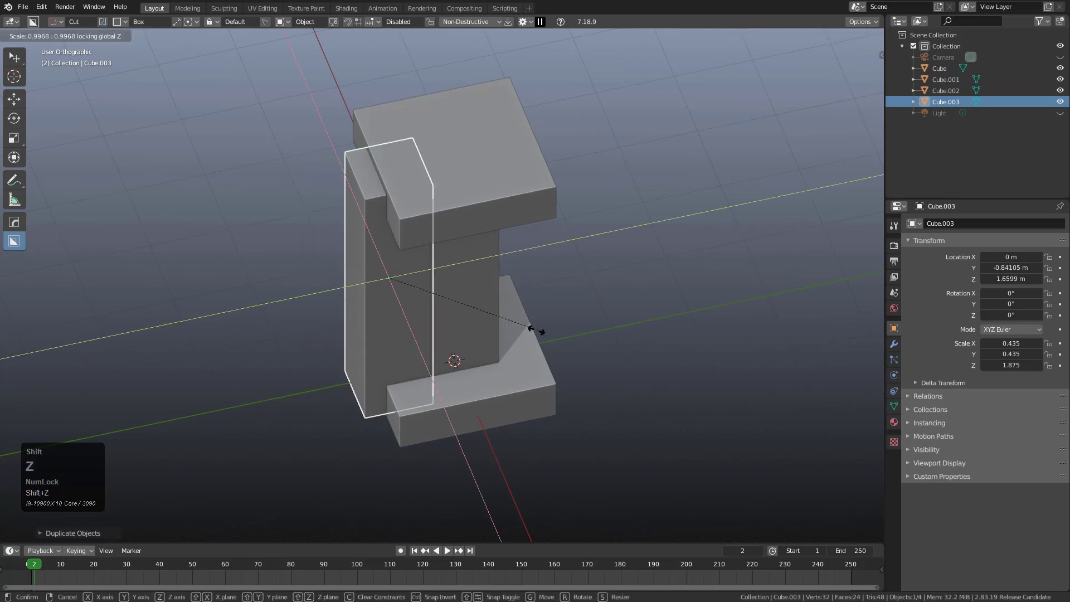
Step: Confirm shrinking the Cube.003 cutter and snap the view to look straight down
{"action": "left_click", "coordinate": [412, 287]}
{"action": "middle_click", "coordinate": [436, 299]}
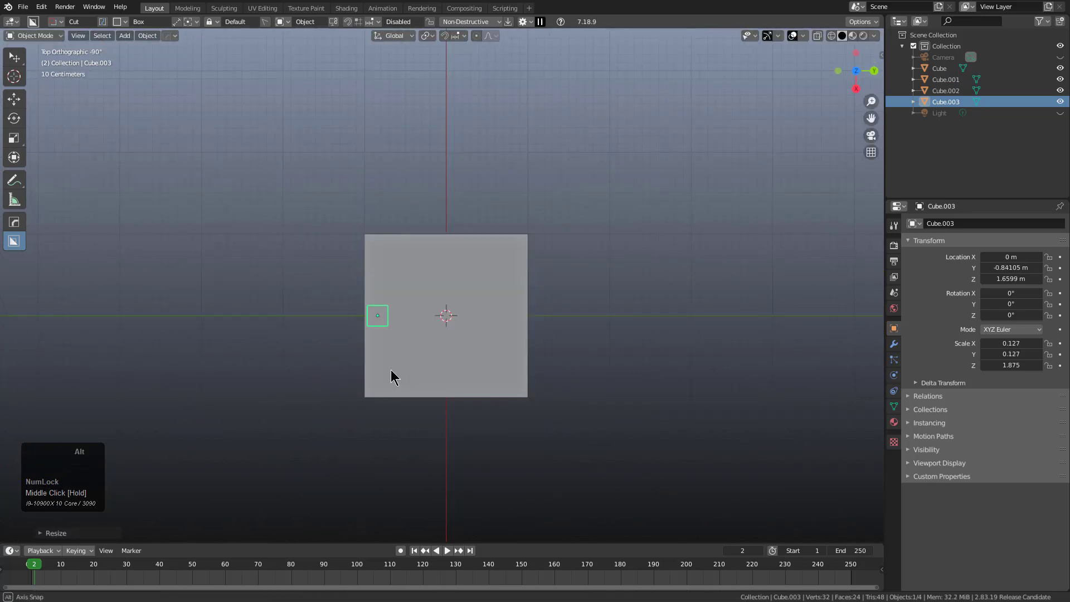
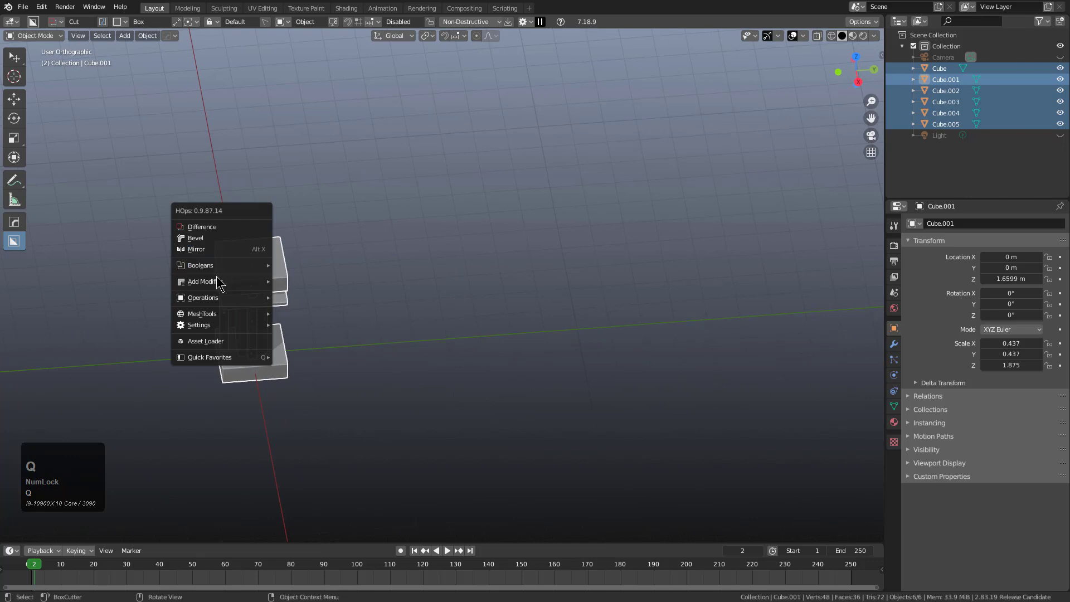
Step: Run HardOps Array on the selected cubes, raising the count and toggling the direction between Y and X
{"action": "left_click", "coordinate": [303, 306]}
{"action": "left_click", "coordinate": [315, 306]}
{"action": "key", "text": "x"}
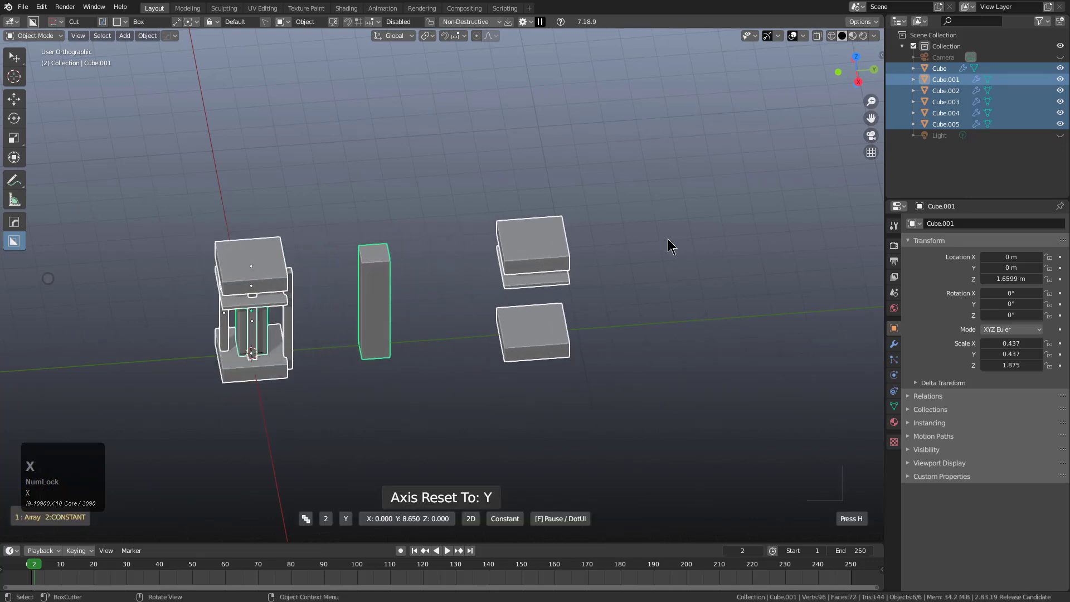
{"action": "scroll", "scroll_direction": "up", "scroll_amount": 3}
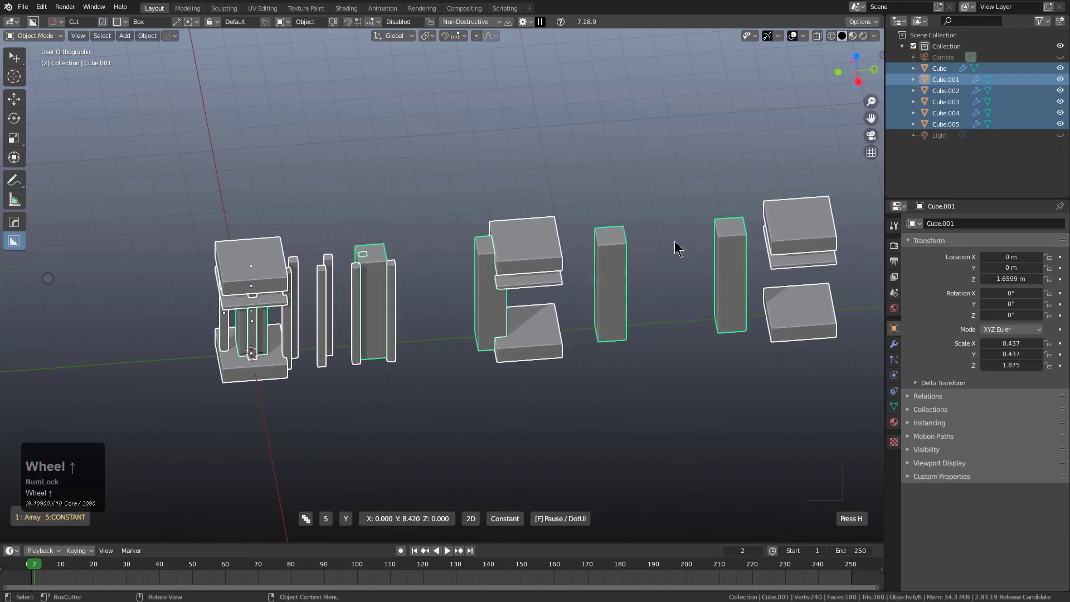
{"action": "key", "text": "x"}
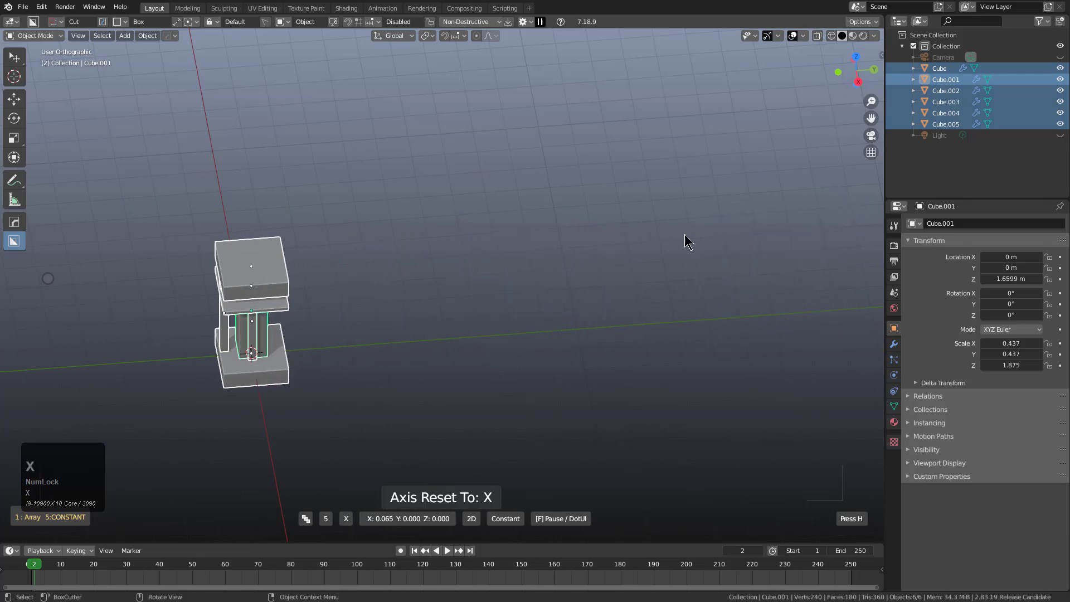
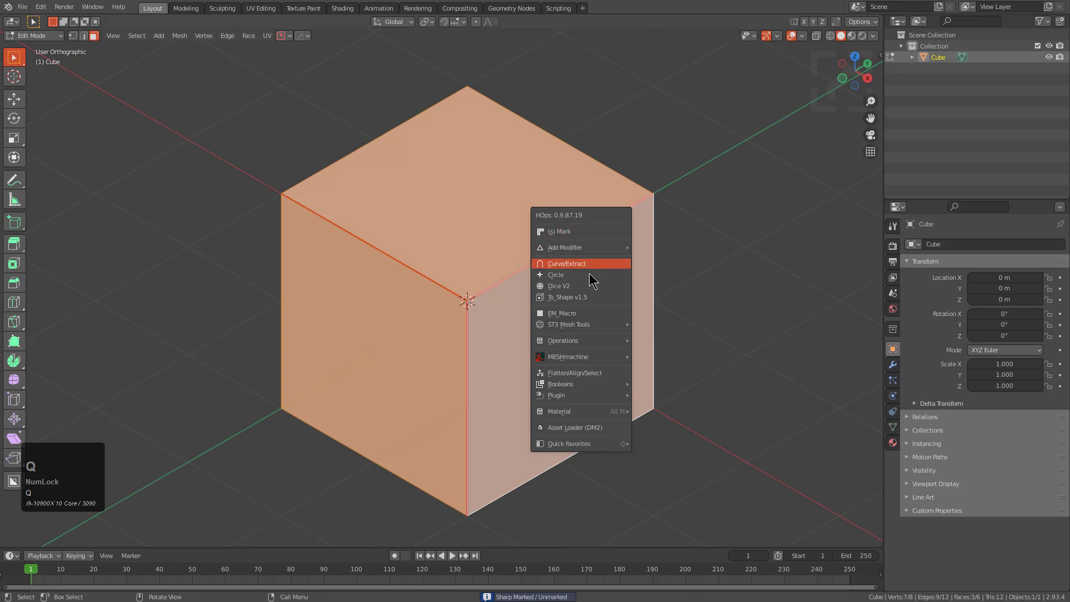
Step: Try Dice V2 in 2D grid mode with Boxelize on, adjust the segment count, then undo it
{"action": "left_click", "coordinate": [582, 288]}
{"action": "key", "text": "v"}
{"action": "key", "text": "Tab"}
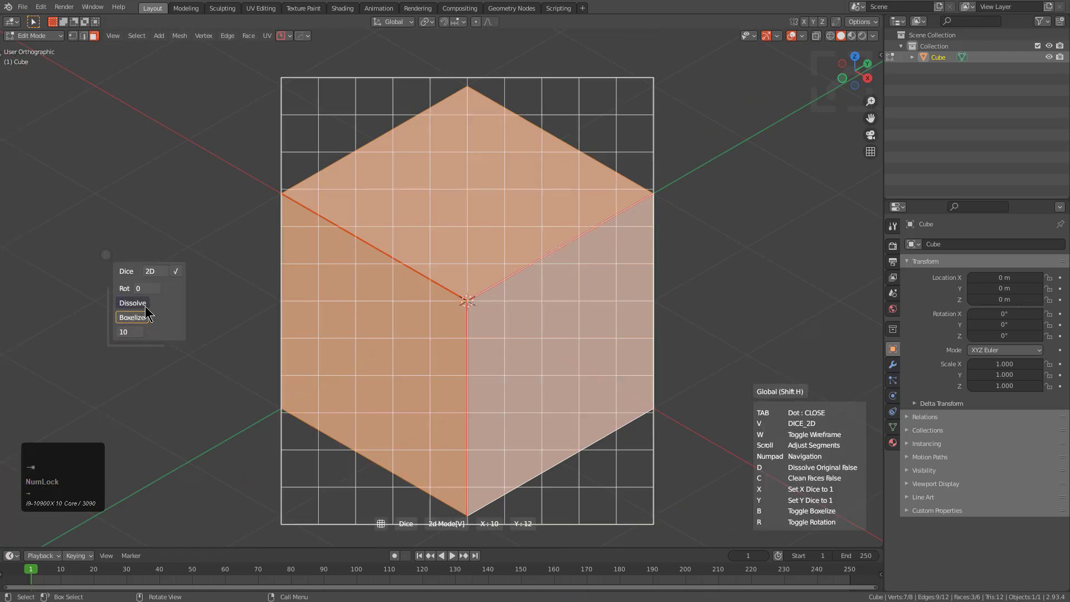
{"action": "left_click", "coordinate": [147, 311]}
{"action": "scroll", "scroll_direction": "up", "scroll_amount": 3}
{"action": "scroll", "scroll_direction": "down", "scroll_amount": 3}
{"action": "scroll", "scroll_direction": "up", "scroll_amount": 3}
{"action": "double_click", "coordinate": [511, 238]}
{"action": "key", "text": "ctrl+z"}
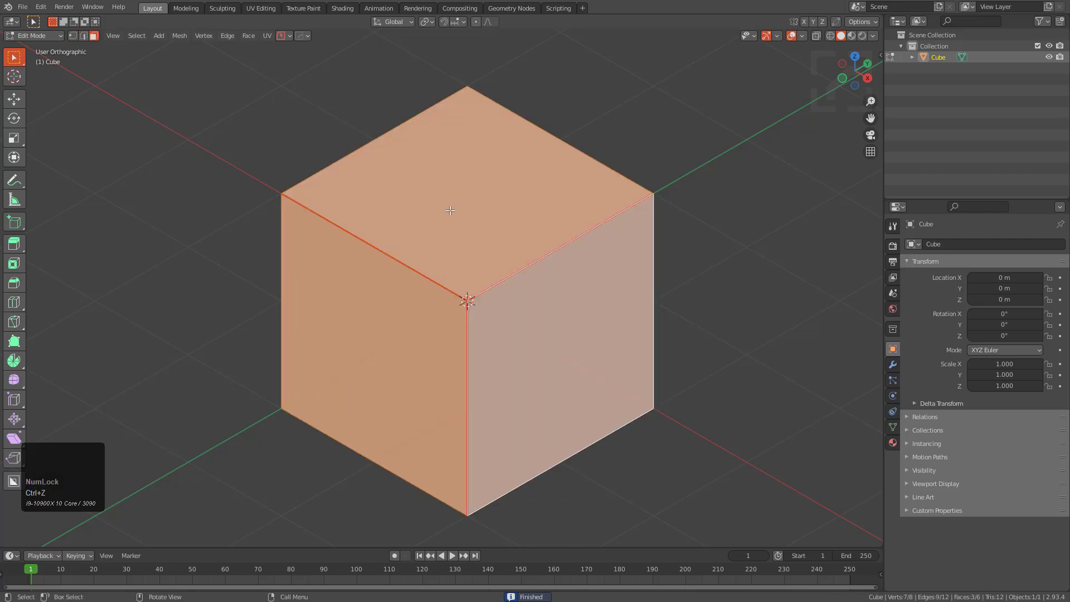
Step: Rerun Dice V2 in 2D mode with Dissolve enabled and apply the grid cuts to the cube
{"action": "key", "text": "q"}
{"action": "left_click", "coordinate": [452, 212]}
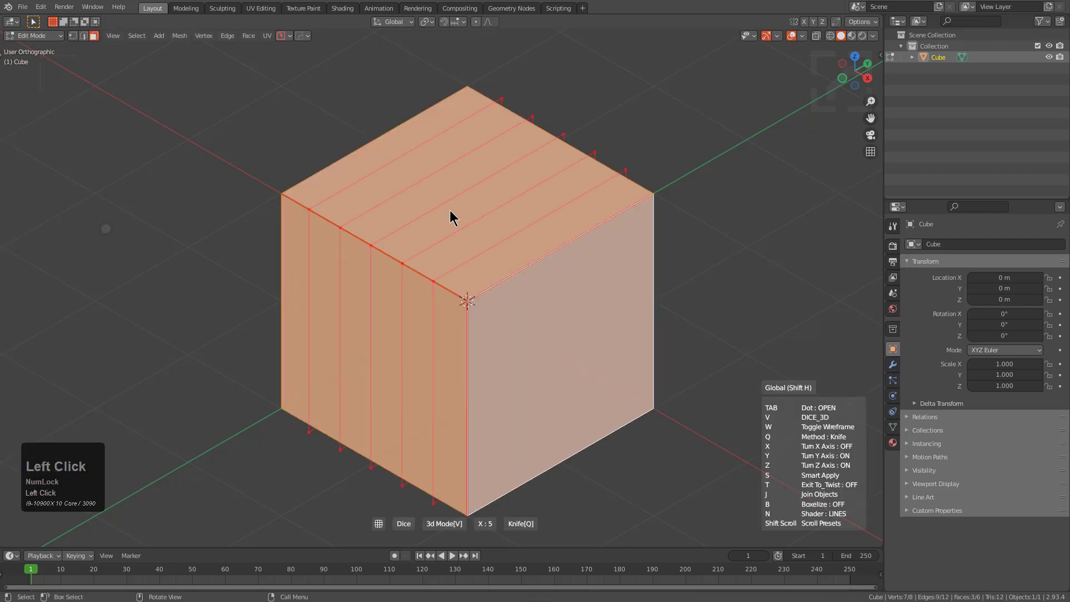
{"action": "key", "text": "v"}
{"action": "key", "text": "Tab"}
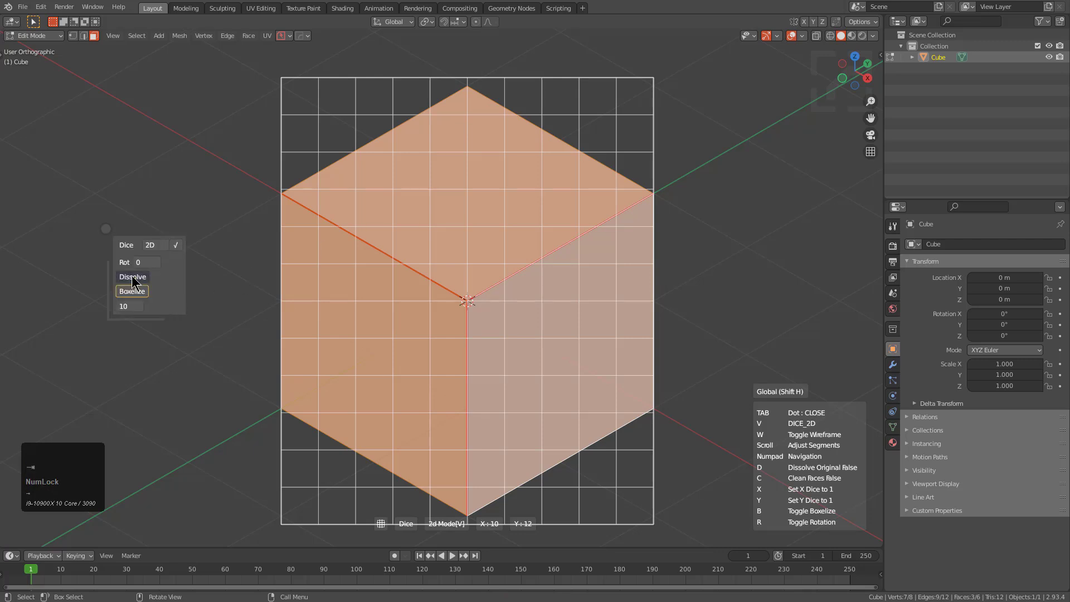
{"action": "left_click", "coordinate": [131, 274]}
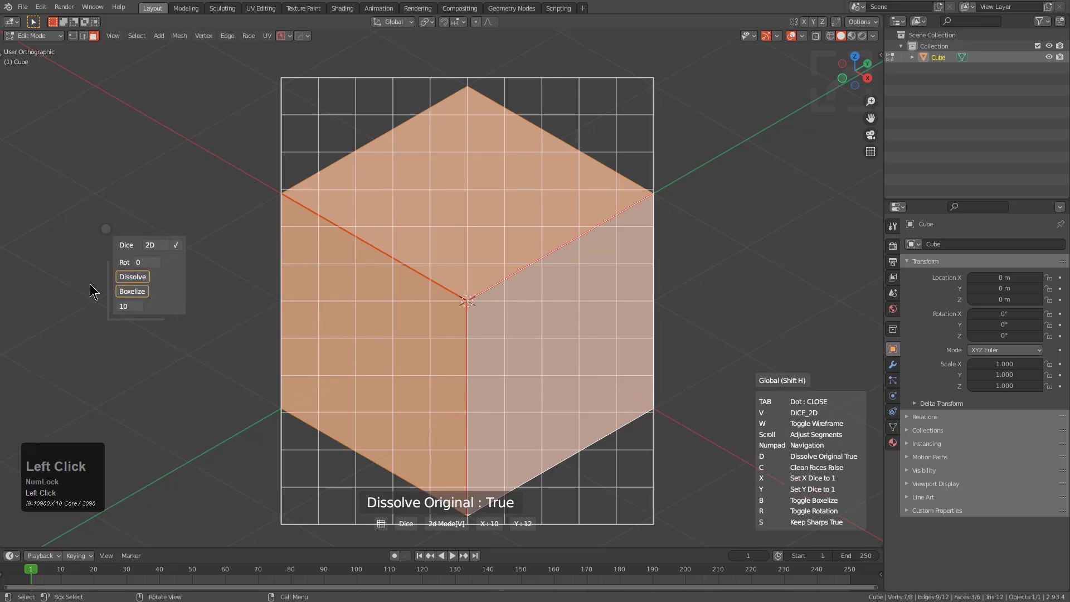
{"action": "left_click", "coordinate": [377, 280]}
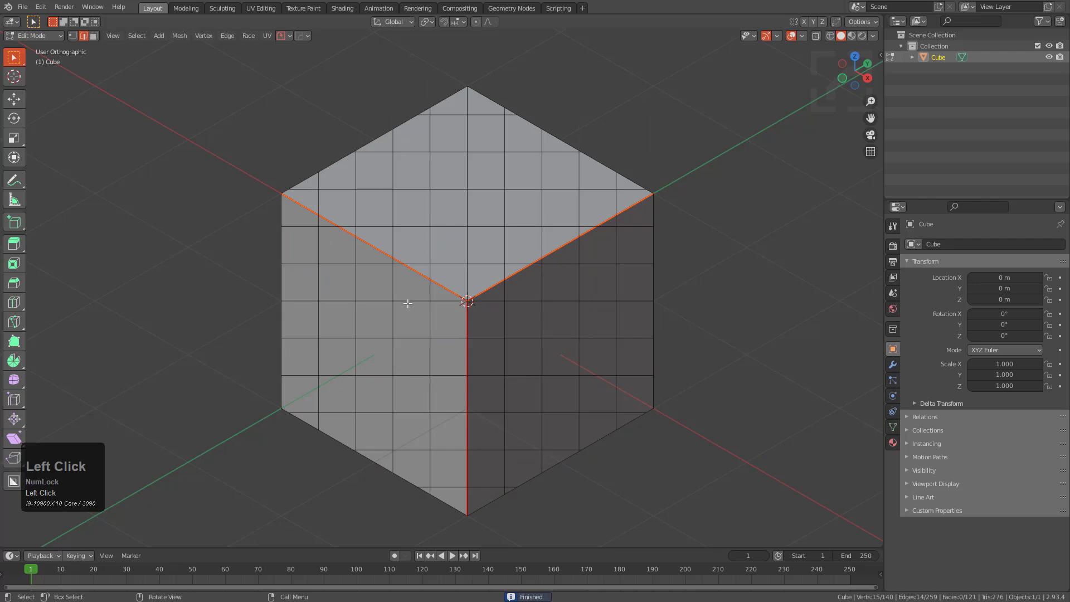
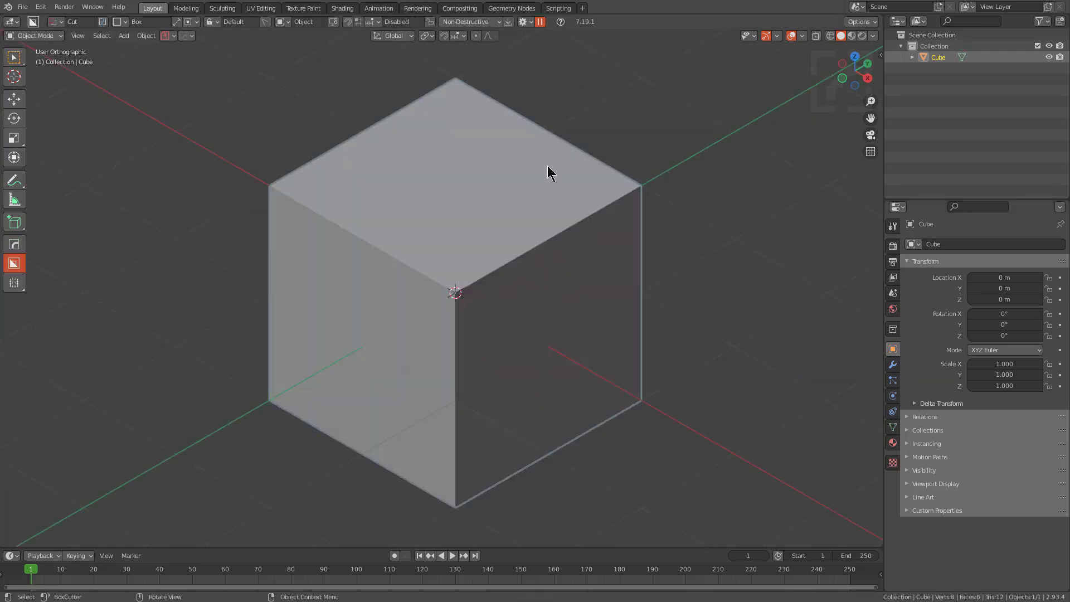
Step: Start Dice V2 in Line mode and snap the cutting line from the bottom corner across the top face
{"action": "key", "text": "q"}
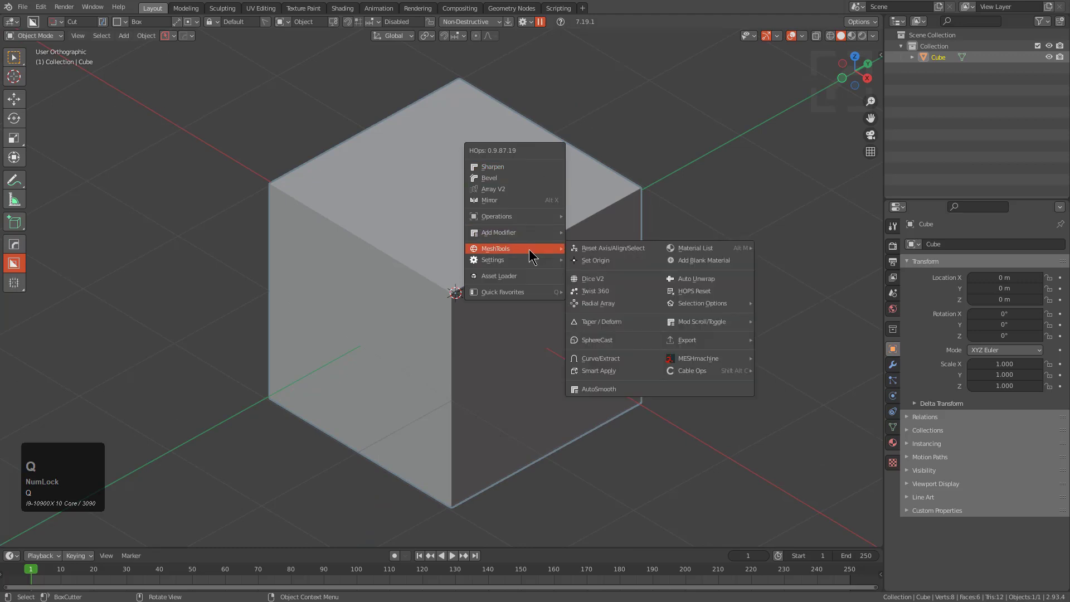
{"action": "left_click", "coordinate": [613, 280]}
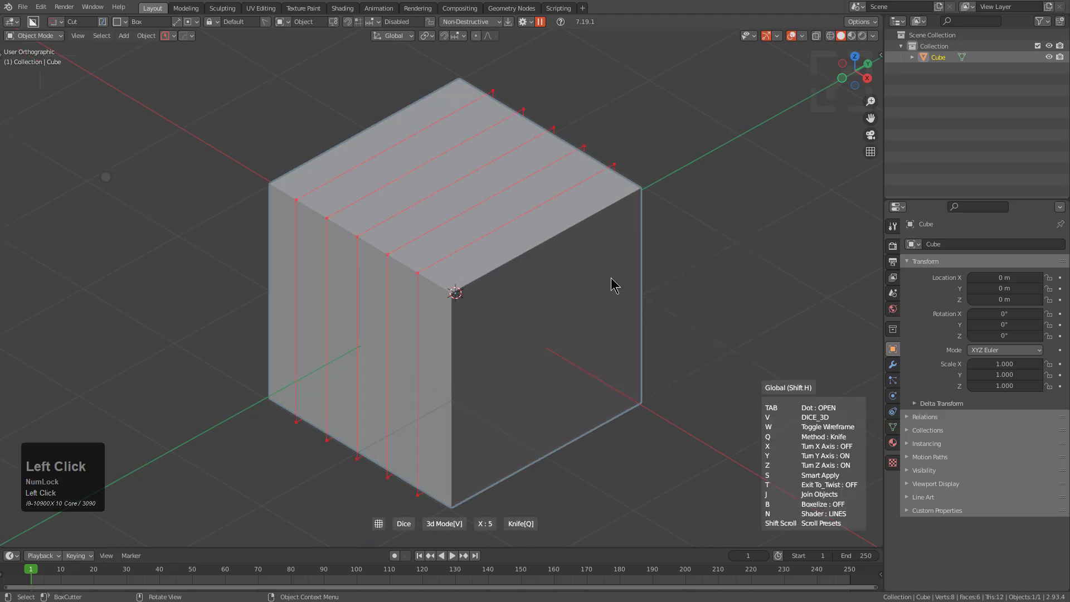
{"action": "key", "text": "v"}
{"action": "key", "text": "v"}
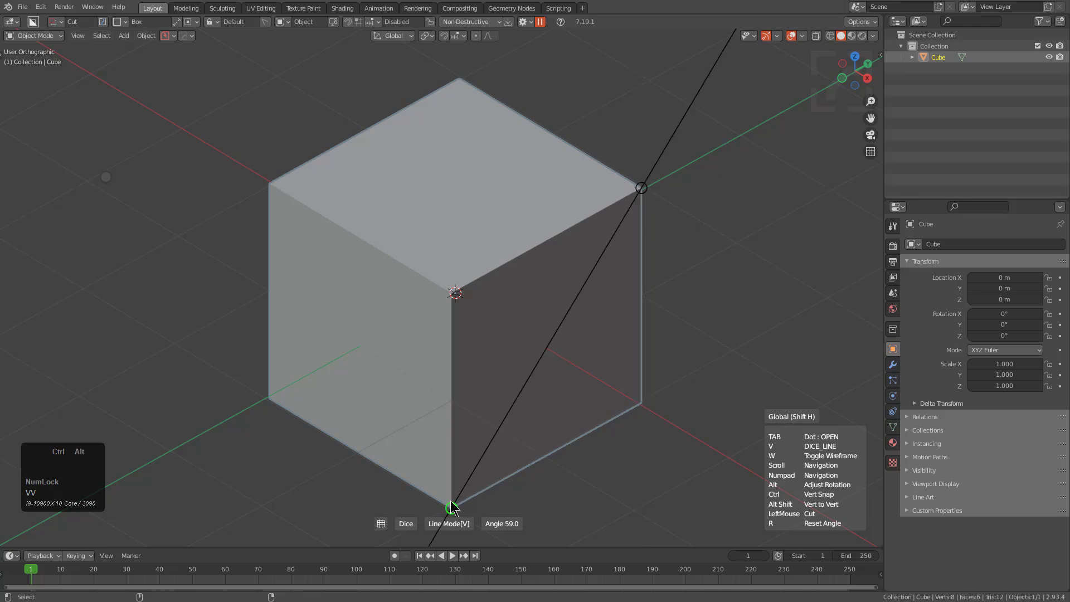
{"action": "left_click", "coordinate": [459, 503]}
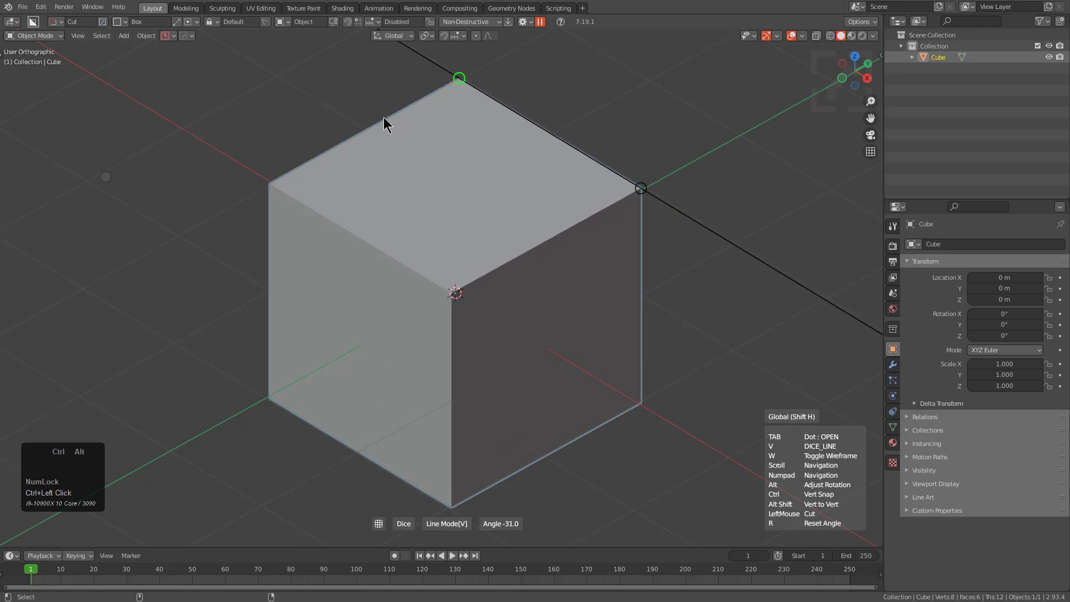
{"action": "left_click", "coordinate": [289, 186]}
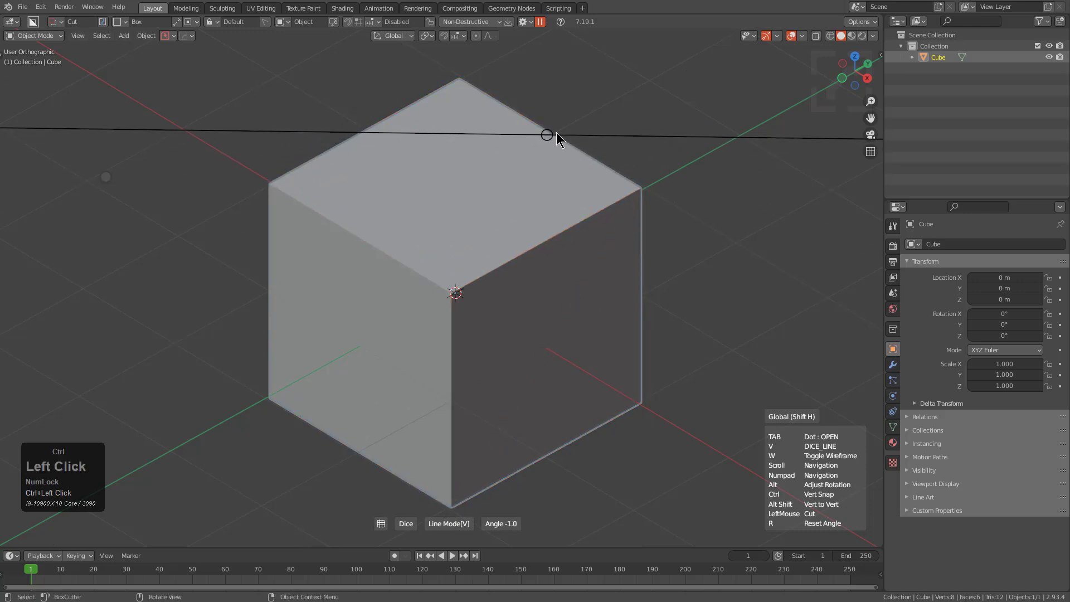
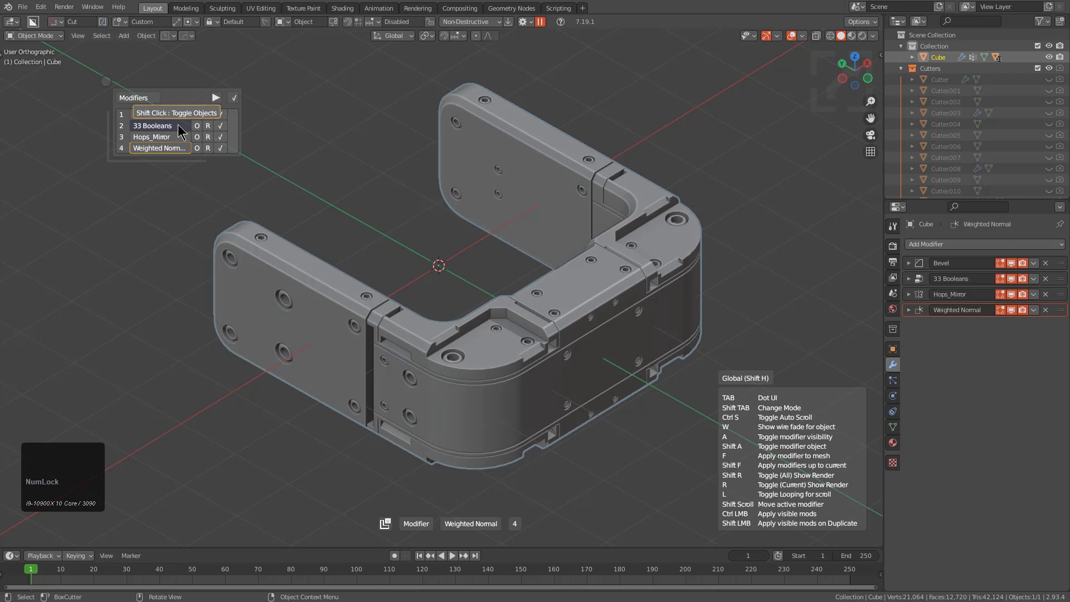
{"action": "left_click", "coordinate": [180, 126]}
{"action": "left_click_drag", "start_coordinate": [179, 126], "coordinate": [179, 126]}
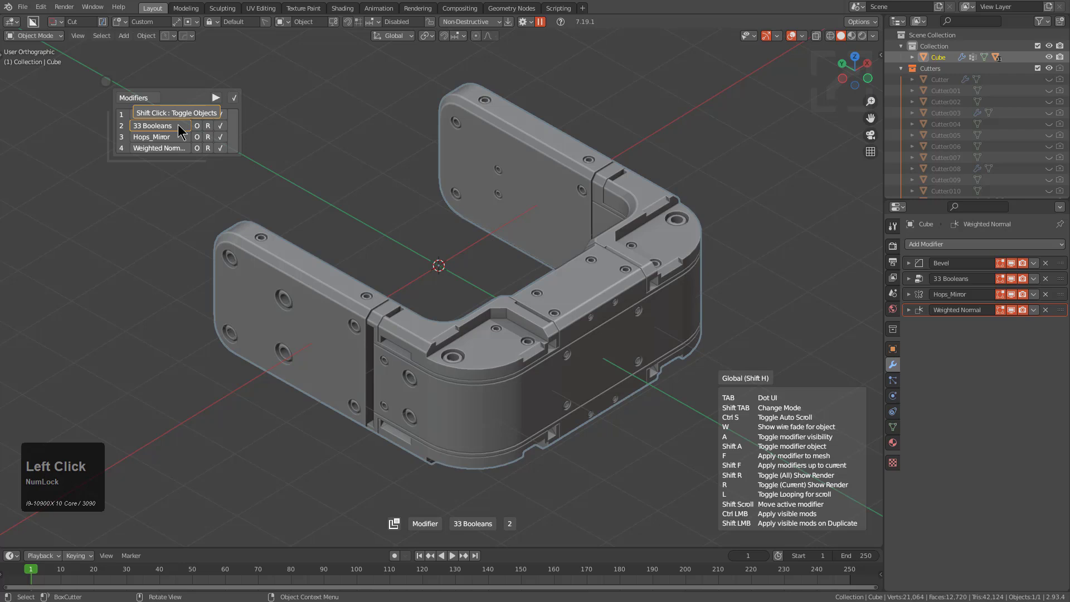
{"action": "left_click_drag", "start_coordinate": [180, 126], "coordinate": [285, 143]}
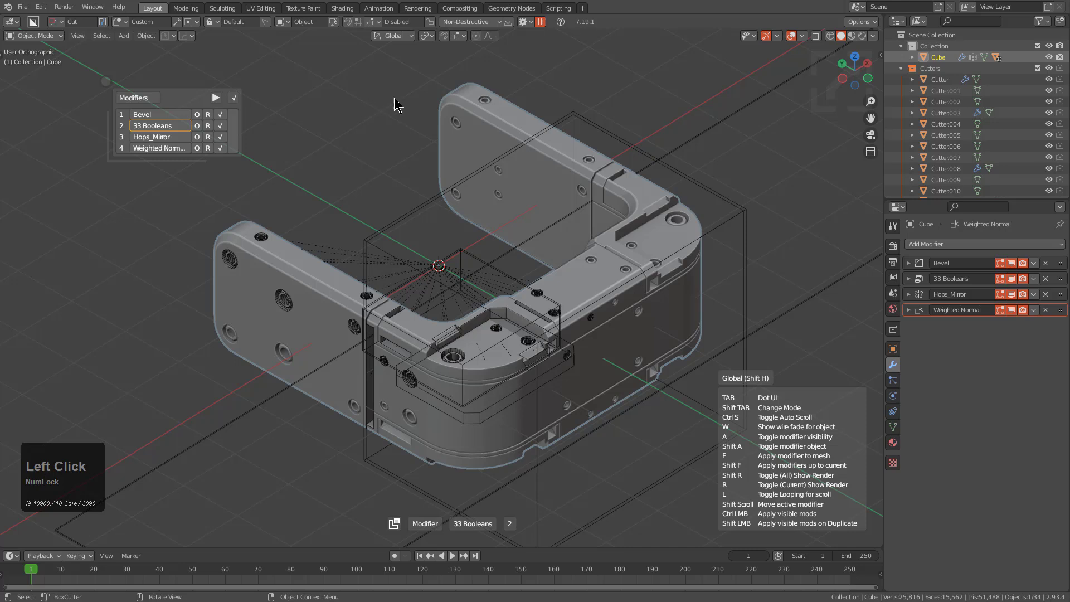
{"action": "right_click", "coordinate": [397, 99]}
{"action": "left_click_drag", "start_coordinate": [397, 100], "coordinate": [346, 149]}
{"action": "left_click", "coordinate": [345, 149]}
{"action": "left_click_drag", "start_coordinate": [346, 149], "coordinate": [623, 185]}
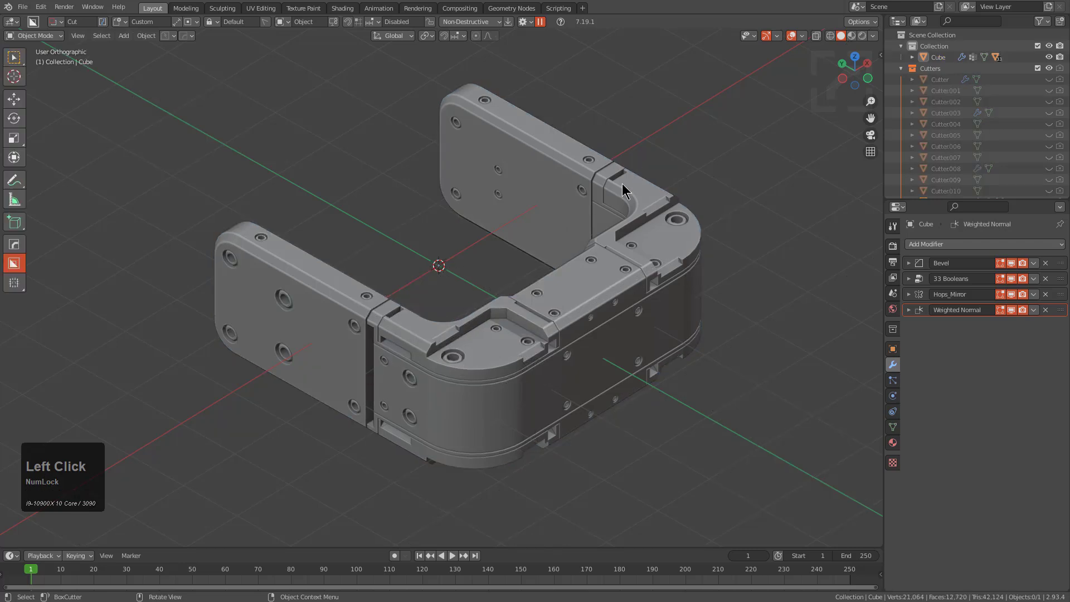
Step: Select the U-shaped part and bring up the HardOps menu at the Stack / Unstack option
{"action": "left_click_drag", "start_coordinate": [623, 185], "coordinate": [652, 197]}
{"action": "key", "text": "q"}
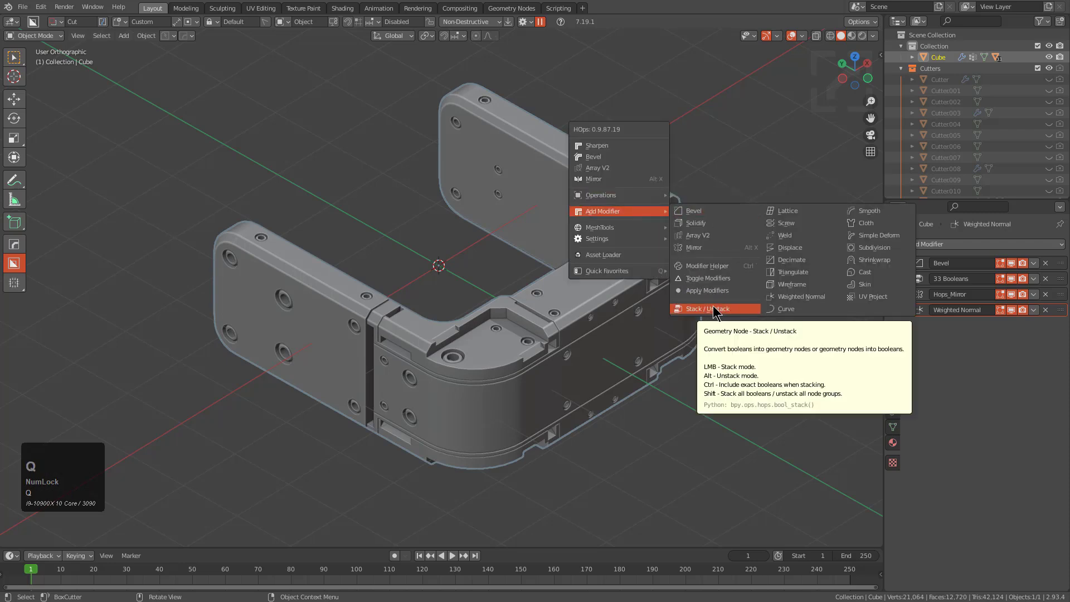
{"action": "key", "text": "q"}
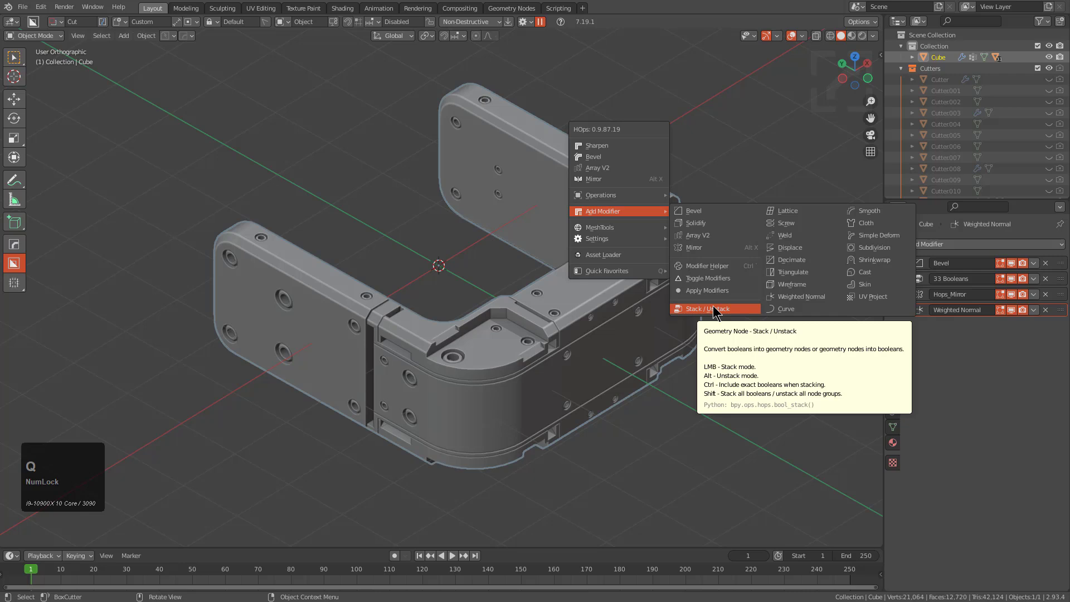
Step: Unstack the boolean node group into 33 separate boolean modifiers and scroll through the stack
{"action": "left_click", "coordinate": [714, 307]}
{"action": "left_click_drag", "start_coordinate": [717, 307], "coordinate": [947, 272]}
{"action": "scroll", "scroll_direction": "down", "scroll_amount": 3}
{"action": "scroll", "scroll_direction": "up", "scroll_amount": 3}
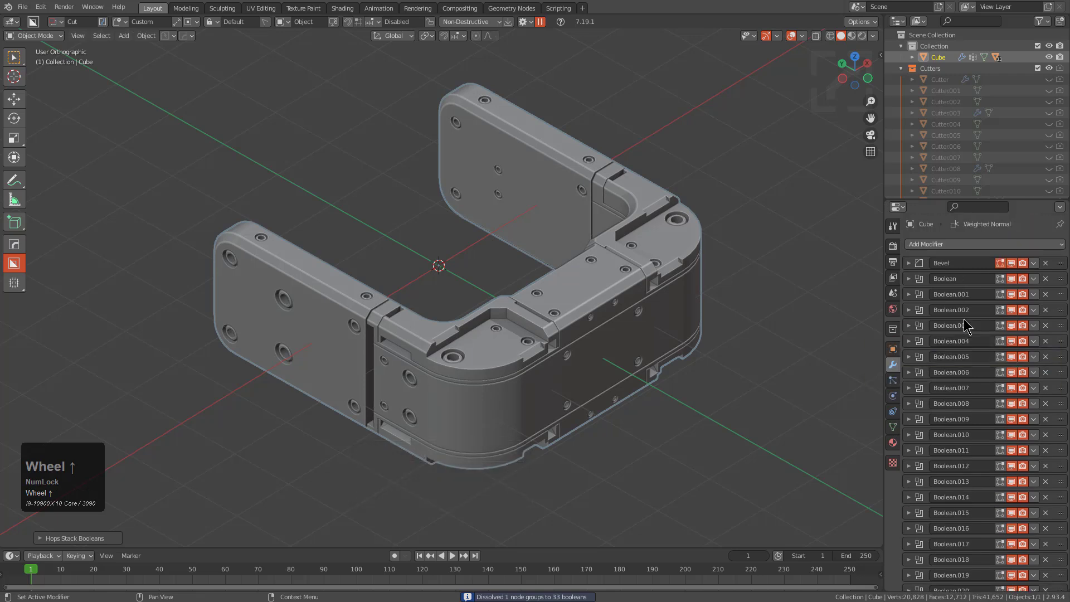
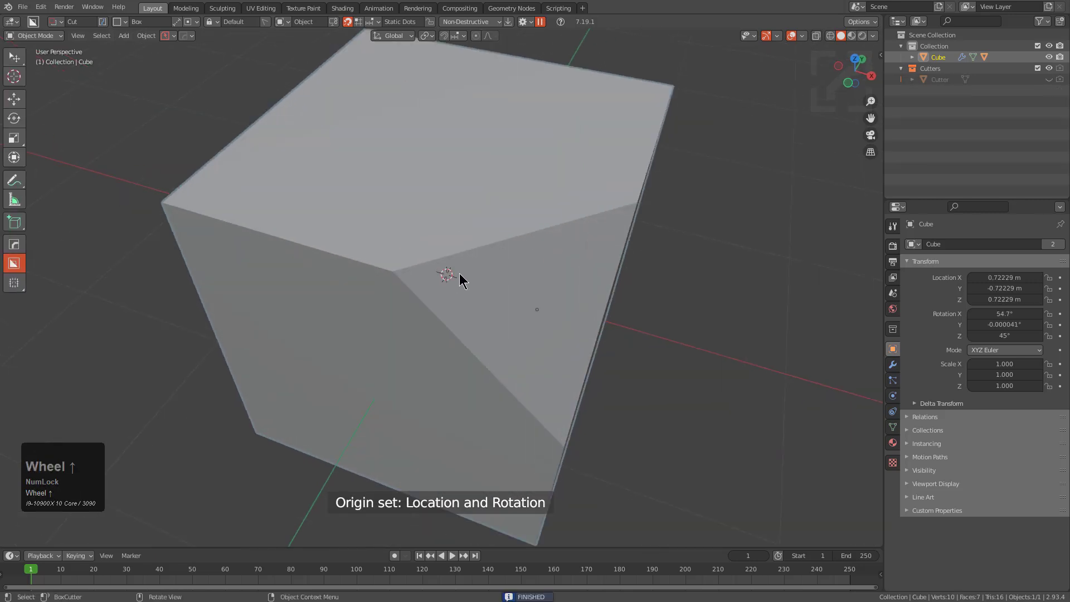
Step: Box-cut a long slot across the top face and radially array the slot cutter around the central empty
{"action": "left_click_drag", "start_coordinate": [452, 279], "coordinate": [566, 182]}
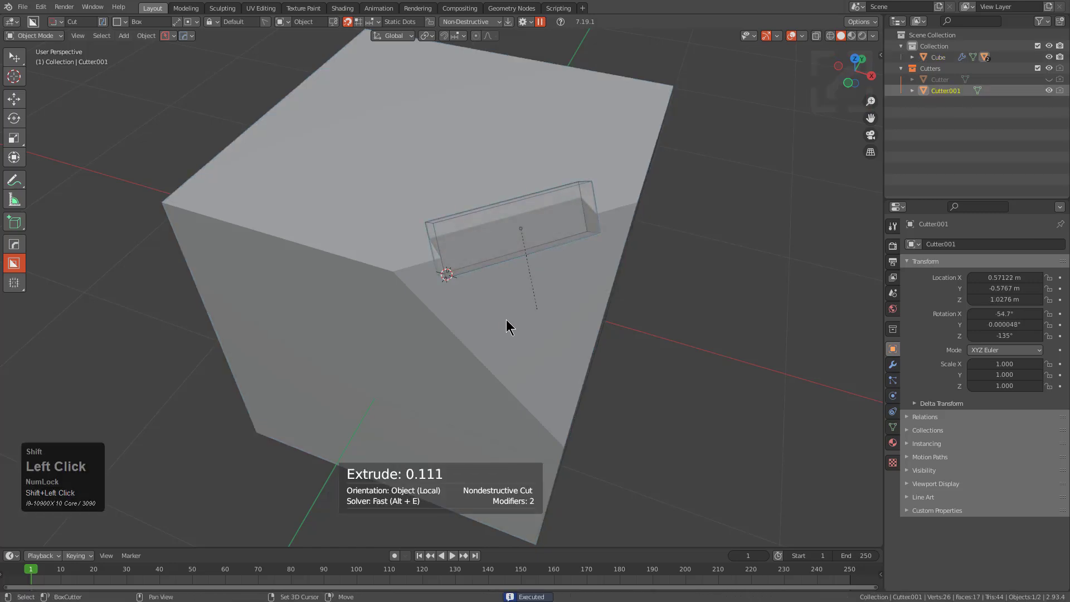
{"action": "key", "text": "alt+x"}
{"action": "left_click", "coordinate": [453, 333]}
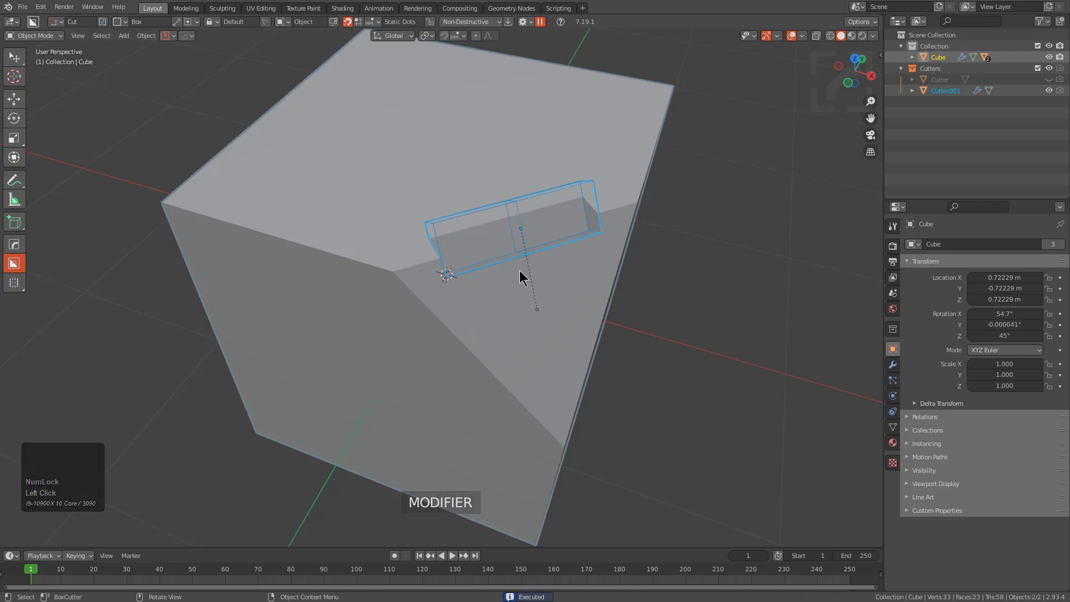
{"action": "key", "text": "q"}
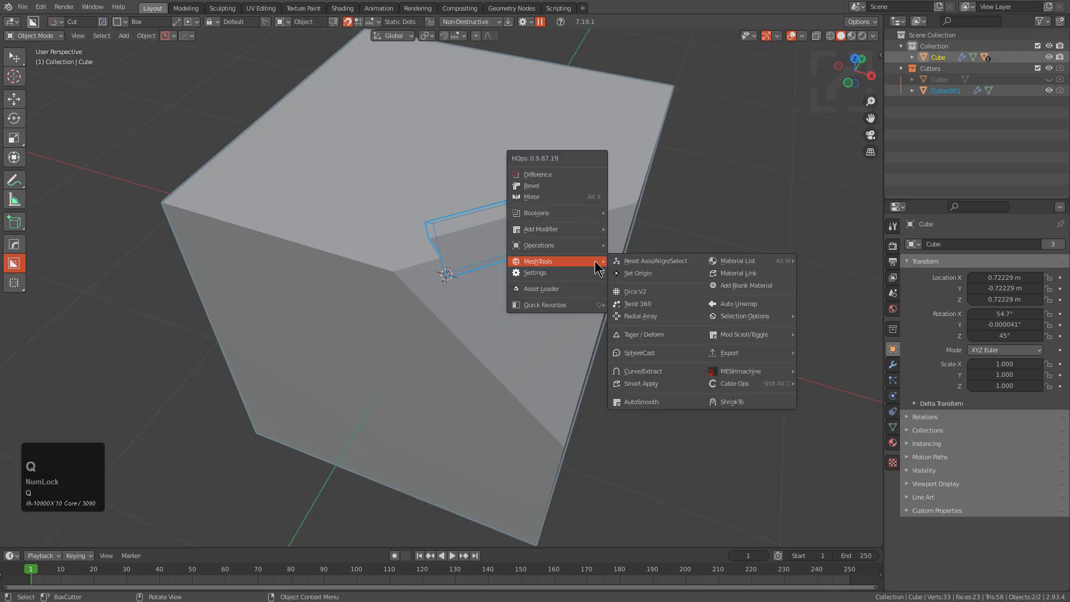
{"action": "left_click", "coordinate": [632, 319]}
{"action": "scroll", "scroll_direction": "down", "scroll_amount": 3}
{"action": "scroll", "scroll_direction": "up", "scroll_amount": 3}
{"action": "left_click", "coordinate": [632, 319]}
{"action": "middle_click", "coordinate": [586, 303]}
{"action": "scroll", "scroll_direction": "up", "scroll_amount": 3}
{"action": "left_click", "coordinate": [731, 381]}
{"action": "right_click", "coordinate": [732, 381]}
{"action": "left_click", "coordinate": [731, 381]}
Step: Draw a second mirrored cutter on the face and bring up HardOps MeshTools at Radial Array
{"action": "middle_click", "coordinate": [632, 352]}
{"action": "scroll", "scroll_direction": "up", "scroll_amount": 3}
{"action": "key", "text": "KP_1"}
{"action": "middle_click", "coordinate": [633, 348]}
{"action": "left_click_drag", "start_coordinate": [491, 248], "coordinate": [534, 193]}
{"action": "key", "text": "alt+x"}
{"action": "left_click", "coordinate": [467, 320]}
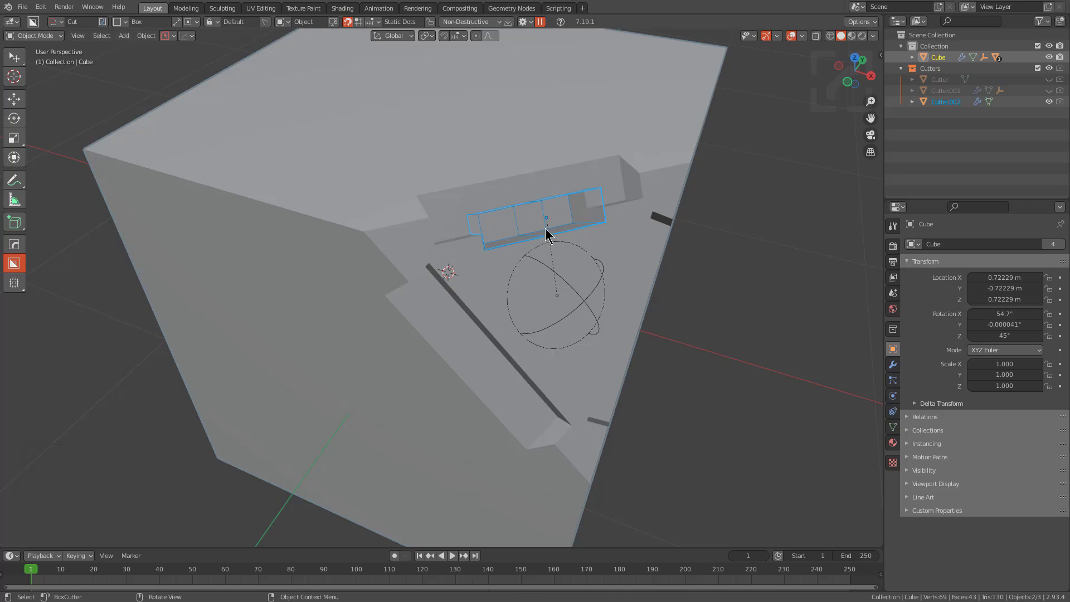
{"action": "key", "text": "shift+Num_Lock"}
{"action": "left_click", "coordinate": [576, 292]}
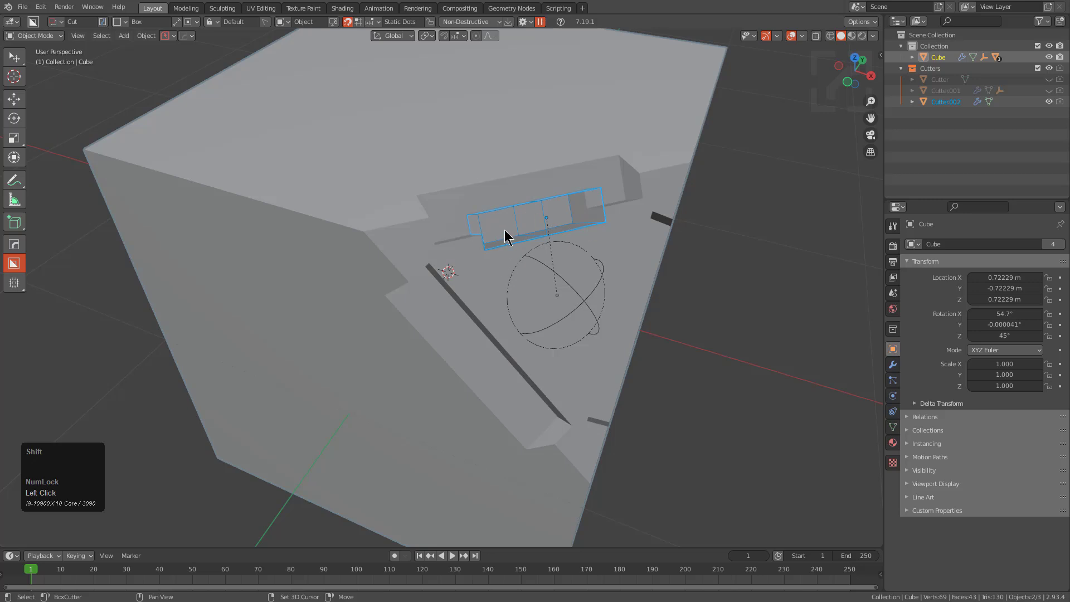
{"action": "key", "text": "q"}
{"action": "key", "text": "q"}
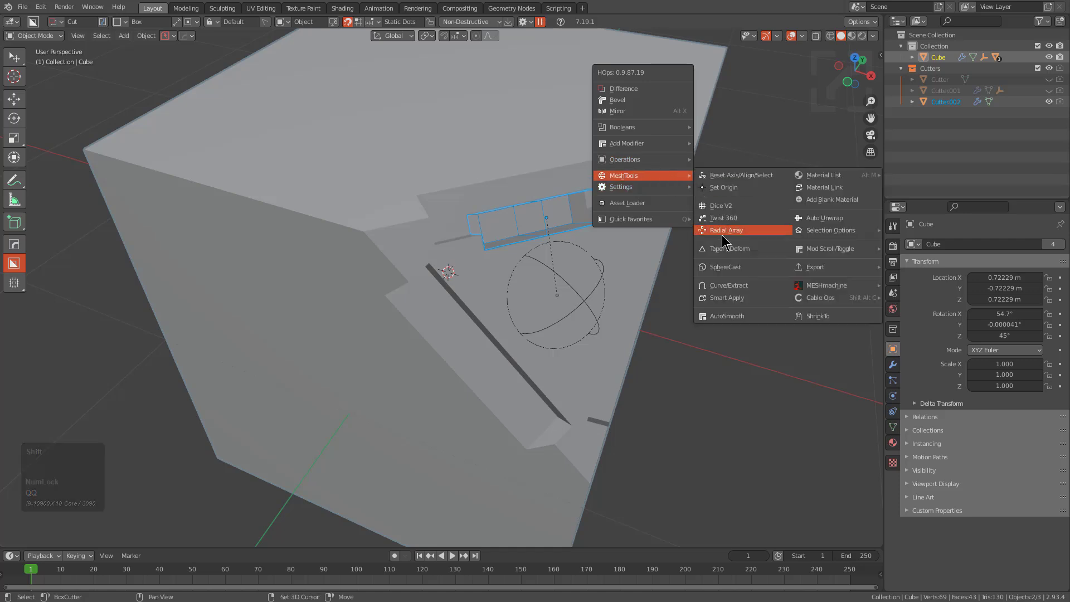
Step: Cancel the new radial array, then array the segmented cutter around the existing radial empty instead
{"action": "left_click", "coordinate": [726, 235]}
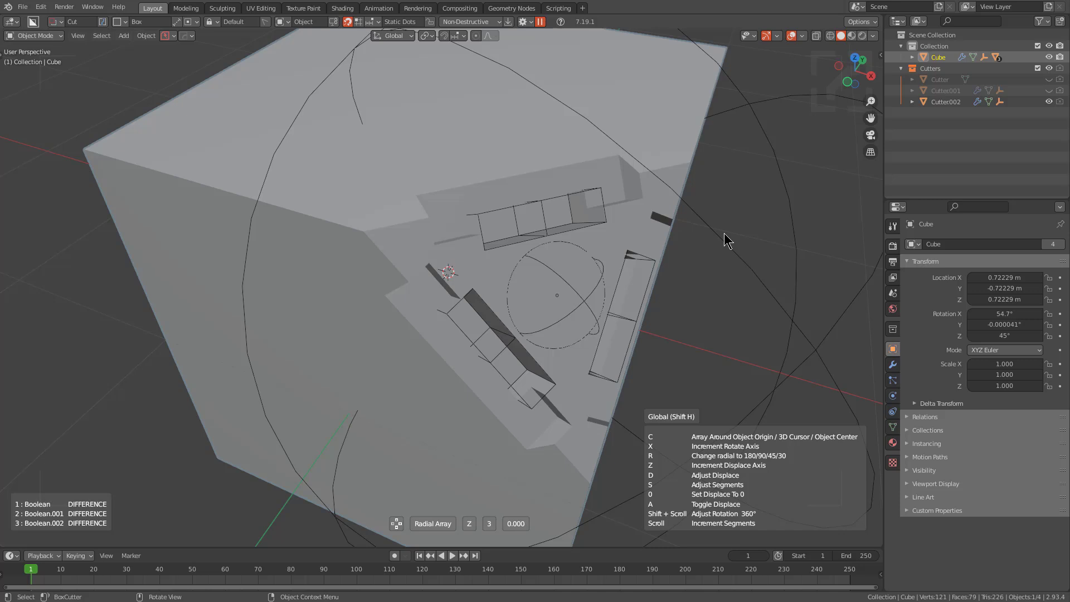
{"action": "right_click", "coordinate": [726, 234]}
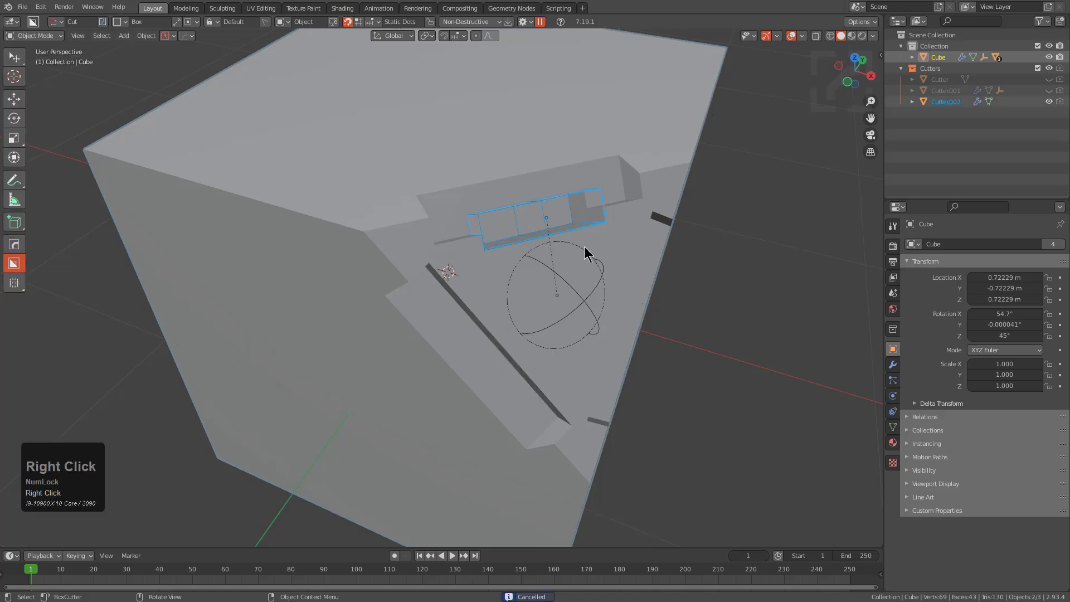
{"action": "key", "text": "alt+a"}
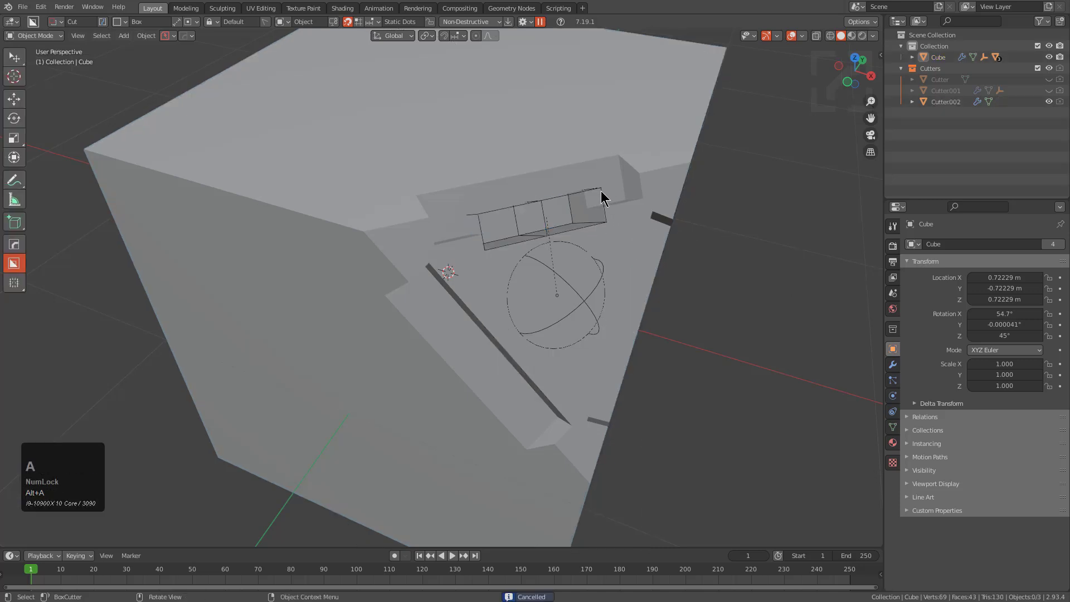
{"action": "left_click", "coordinate": [602, 192]}
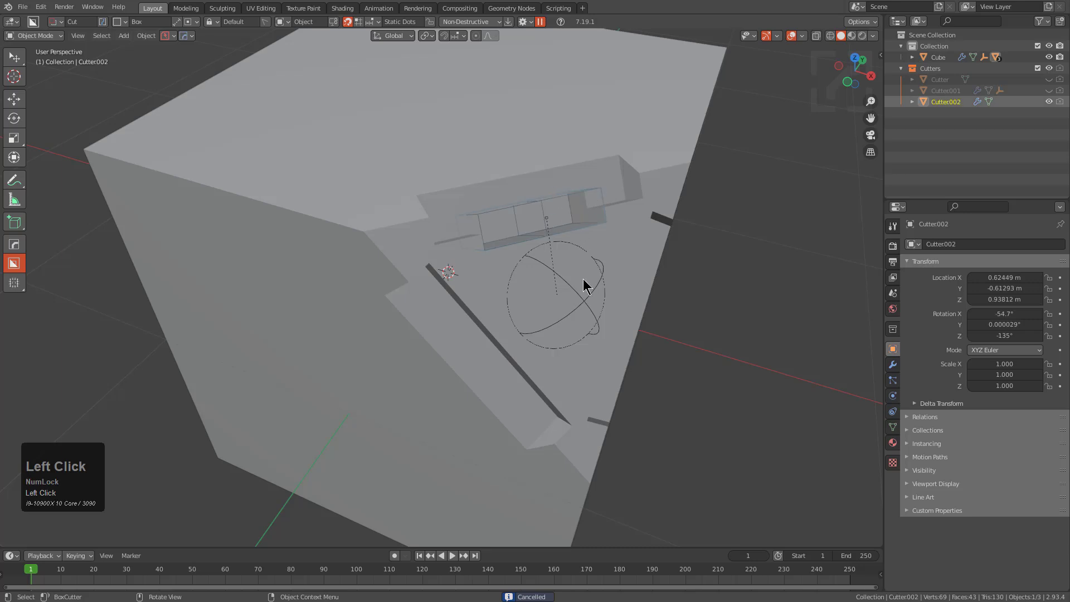
{"action": "left_click", "coordinate": [584, 301]}
{"action": "key", "text": "q"}
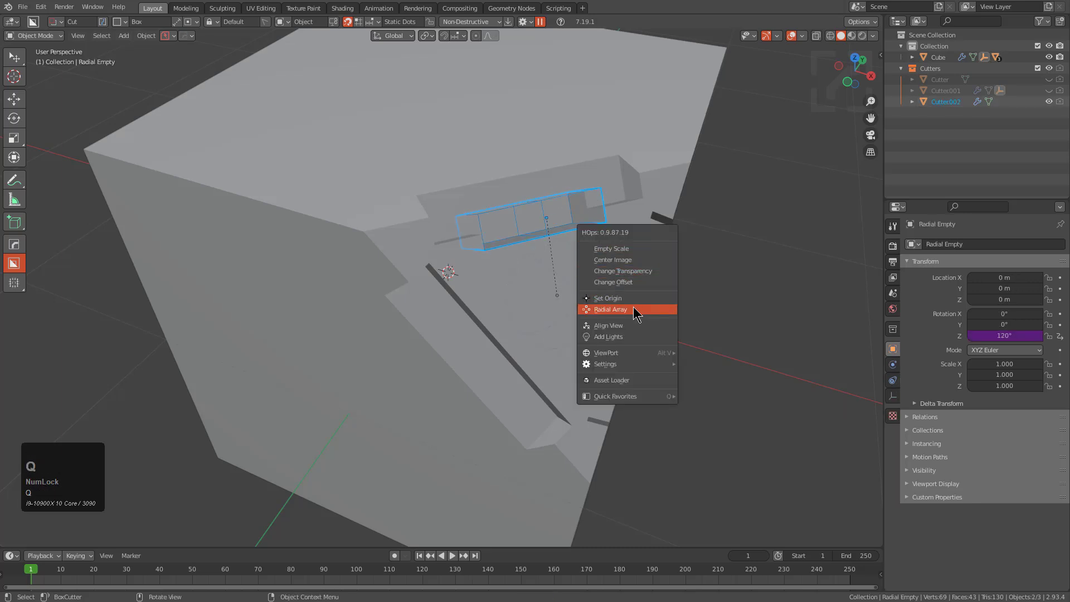
{"action": "left_click", "coordinate": [634, 308]}
Step: Draw another cutter, mirror it, and radially array it reusing the same empty
{"action": "left_click_drag", "start_coordinate": [366, 191], "coordinate": [450, 257]}
{"action": "left_click", "coordinate": [522, 186]}
{"action": "key", "text": "shift+alt+x"}
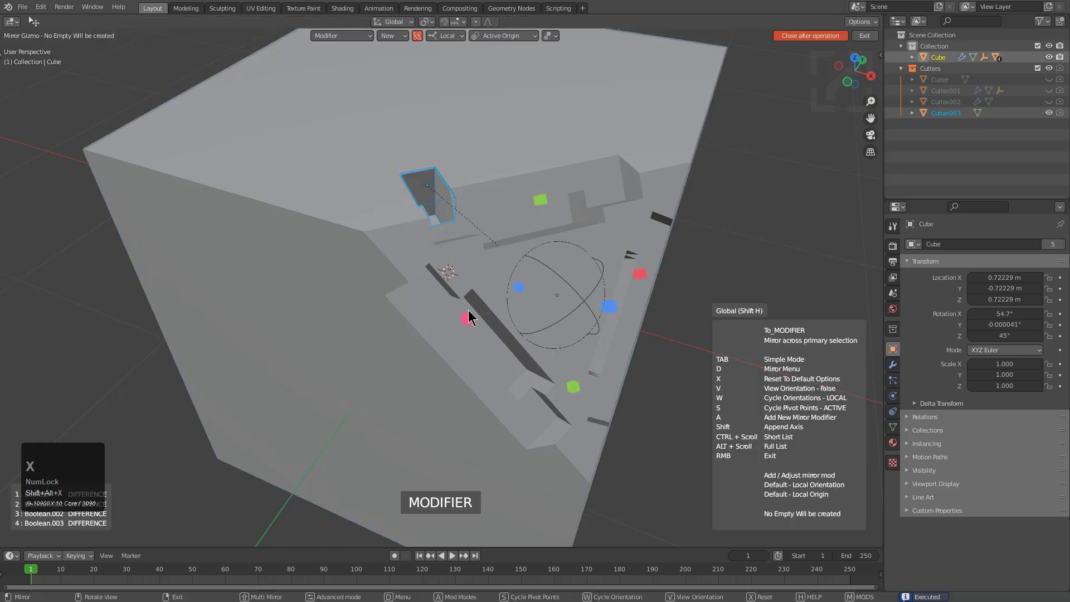
{"action": "left_click", "coordinate": [471, 314]}
{"action": "key", "text": "alt+a"}
{"action": "left_click", "coordinate": [609, 167]}
{"action": "left_click", "coordinate": [578, 297]}
{"action": "key", "text": "q"}
{"action": "left_click", "coordinate": [593, 281]}
{"action": "key", "text": "1"}
Step: Box-cut near the top of the face, mirror the cutter and radially array it around the shared empty
{"action": "left_click_drag", "start_coordinate": [477, 182], "coordinate": [570, 220]}
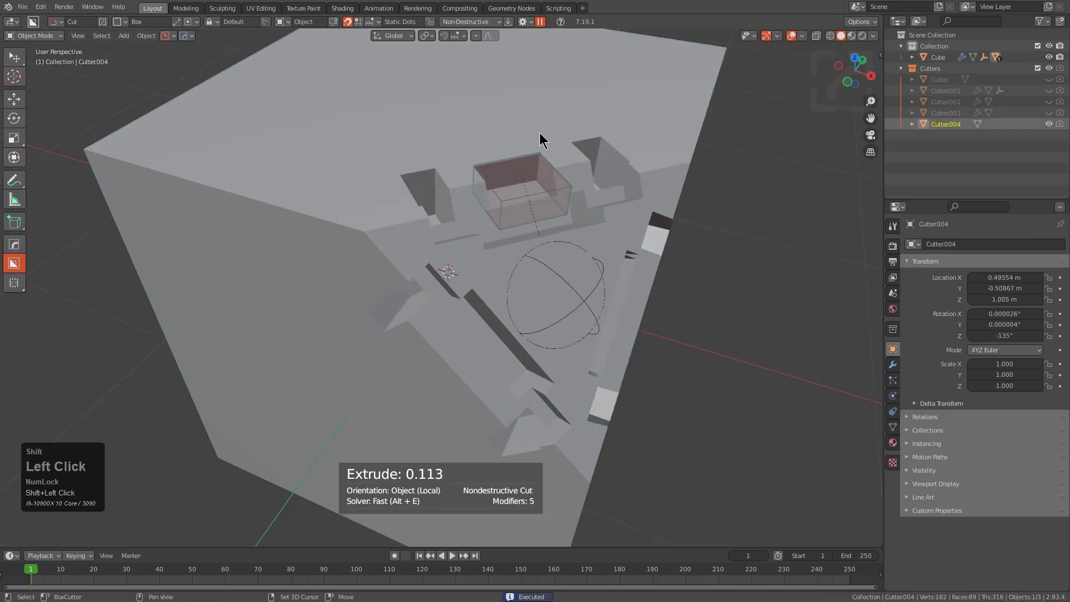
{"action": "key", "text": "alt+x"}
{"action": "left_click", "coordinate": [474, 317]}
{"action": "key", "text": "alt+a"}
{"action": "left_click", "coordinate": [580, 238]}
{"action": "left_click", "coordinate": [569, 284]}
{"action": "key", "text": "q"}
{"action": "left_click", "coordinate": [571, 285]}
{"action": "key", "text": "1"}
{"action": "middle_click", "coordinate": [519, 247]}
{"action": "scroll", "scroll_direction": "up", "scroll_amount": 3}
Step: Cut a triangular recess into the corner face and radially array its cutter around the empty
{"action": "key", "text": "alt+v"}
{"action": "key", "text": "e"}
{"action": "left_click_drag", "start_coordinate": [490, 251], "coordinate": [428, 199]}
{"action": "left_click", "coordinate": [427, 199]}
{"action": "key", "text": "q"}
{"action": "left_click", "coordinate": [574, 327]}
{"action": "key", "text": "1"}
{"action": "scroll", "scroll_direction": "down", "scroll_amount": 3}
{"action": "middle_click", "coordinate": [470, 260]}
{"action": "left_click", "coordinate": [433, 259]}
{"action": "key", "text": "d"}
{"action": "left_click", "coordinate": [424, 247]}
{"action": "left_click", "coordinate": [481, 270]}
{"action": "key", "text": "Tab"}
{"action": "key", "text": "d"}
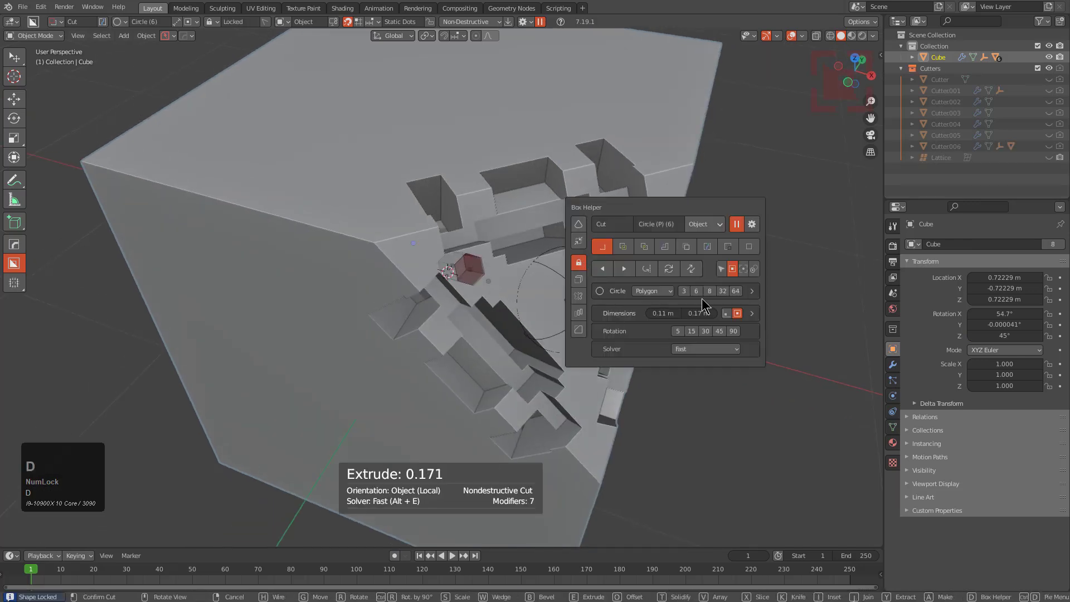
Step: Cut a round hole on the recess and repeat it three times with a radial array
{"action": "left_click", "coordinate": [725, 293]}
{"action": "scroll", "scroll_direction": "up", "scroll_amount": 3}
{"action": "key", "text": "g"}
{"action": "left_click", "coordinate": [525, 272]}
{"action": "left_click", "coordinate": [528, 217]}
{"action": "scroll", "scroll_direction": "down", "scroll_amount": 3}
{"action": "left_click", "coordinate": [656, 311]}
{"action": "key", "text": "q"}
{"action": "left_click", "coordinate": [658, 312]}
{"action": "key", "text": "1"}
{"action": "scroll", "scroll_direction": "down", "scroll_amount": 3}
{"action": "middle_click", "coordinate": [506, 249]}
{"action": "scroll", "scroll_direction": "up", "scroll_amount": 3}
Step: Start drawing a small round cutter near the recess's left corner and lock its size
{"action": "left_click", "coordinate": [411, 245]}
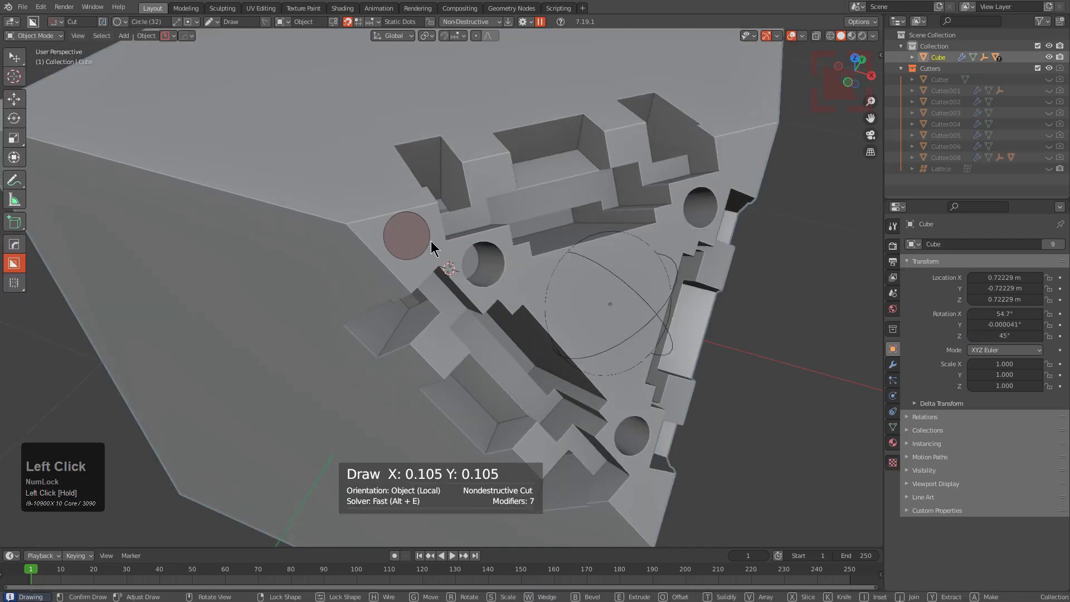
{"action": "key", "text": "g"}
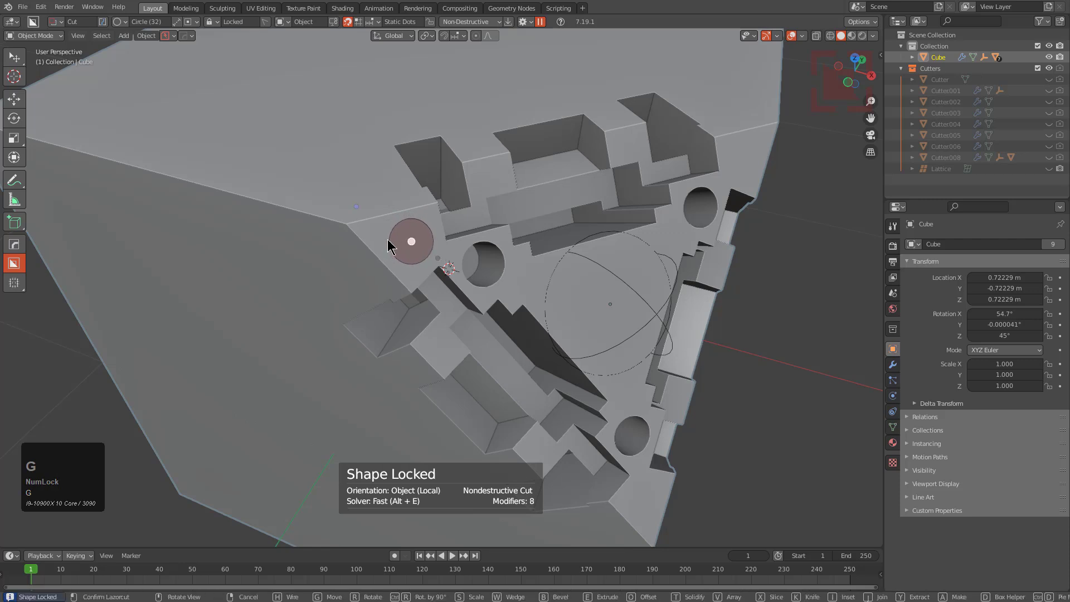
Step: Confirm the round hole cut and position the new cutter on the recess
{"action": "key", "text": "e"}
{"action": "left_click", "coordinate": [301, 218]}
{"action": "left_click", "coordinate": [408, 223]}
{"action": "key", "text": "g"}
{"action": "left_click", "coordinate": [451, 282]}
{"action": "left_click", "coordinate": [512, 295]}
{"action": "left_click", "coordinate": [655, 310]}
Step: Radially array the hole cutter into 3 reusing the Radial Empty, then rotate the empty to preview
{"action": "key", "text": "q"}
{"action": "left_click_drag", "start_coordinate": [652, 309], "coordinate": [628, 304]}
{"action": "key", "text": "a"}
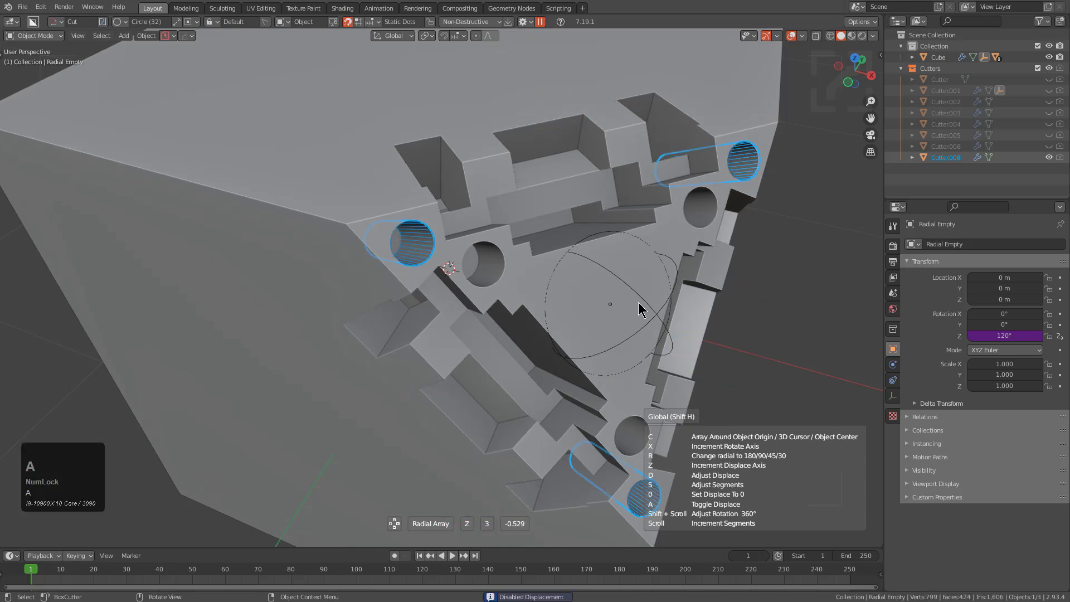
{"action": "left_click", "coordinate": [670, 305]}
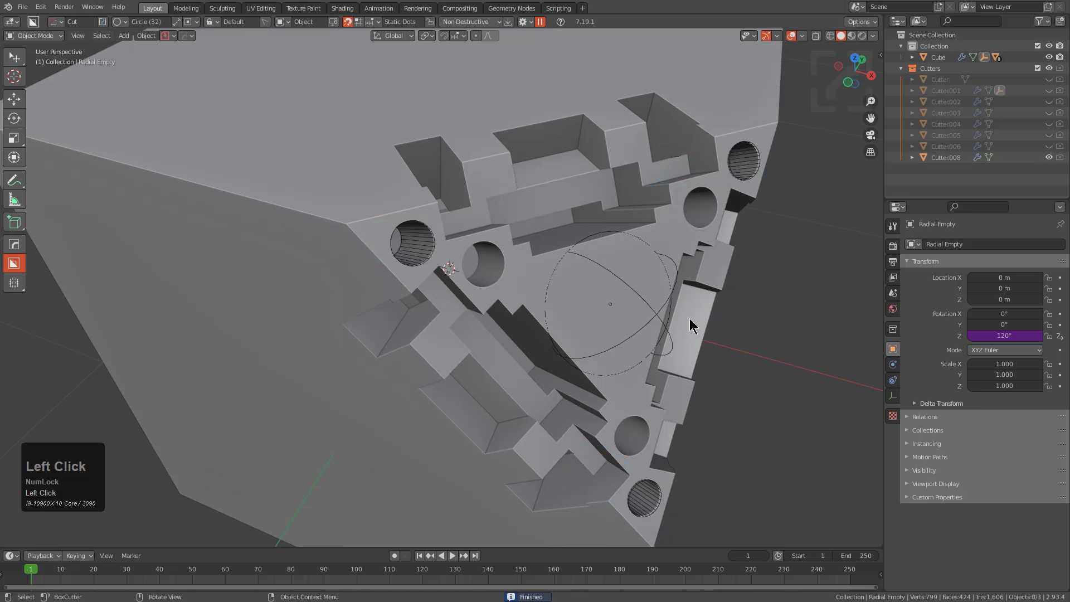
{"action": "key", "text": "r"}
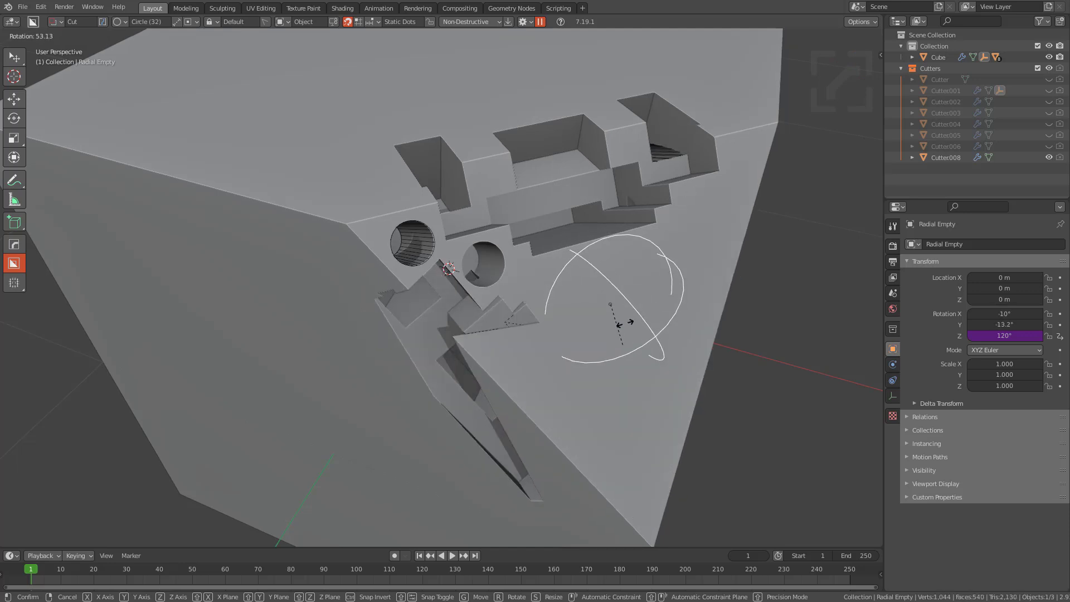
Step: Cancel the empty's trial rotation, frame the cut cube and copy it with Ctrl+C
{"action": "right_click", "coordinate": [631, 296]}
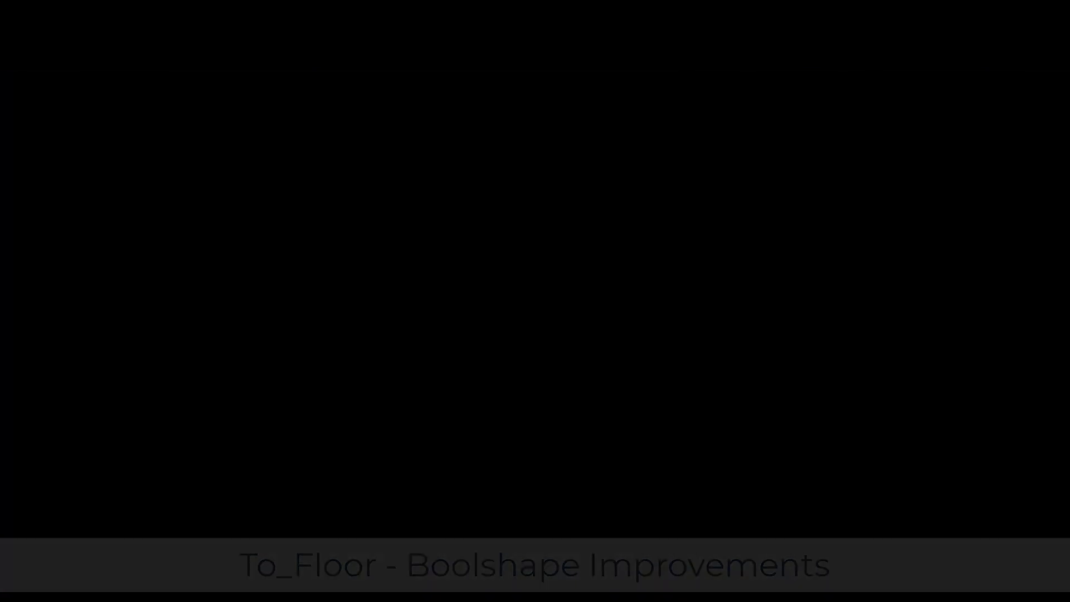
{"action": "scroll", "scroll_direction": "up", "scroll_amount": 3}
{"action": "middle_click", "coordinate": [416, 348]}
{"action": "scroll", "scroll_direction": "down", "scroll_amount": 3}
{"action": "middle_click", "coordinate": [439, 342]}
{"action": "middle_click", "coordinate": [423, 337]}
{"action": "key", "text": "ctrl+c"}
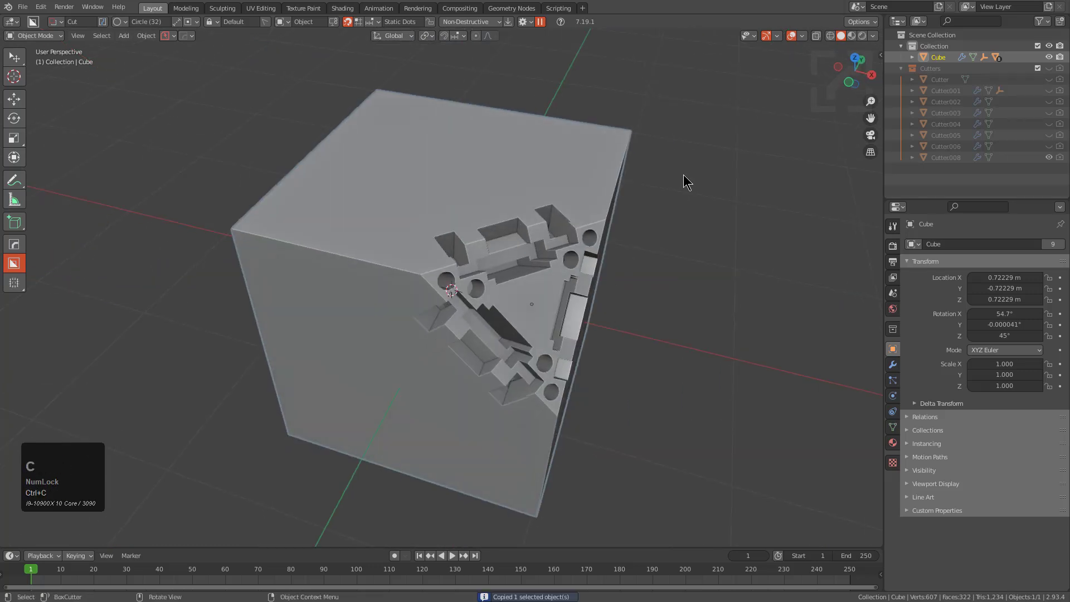
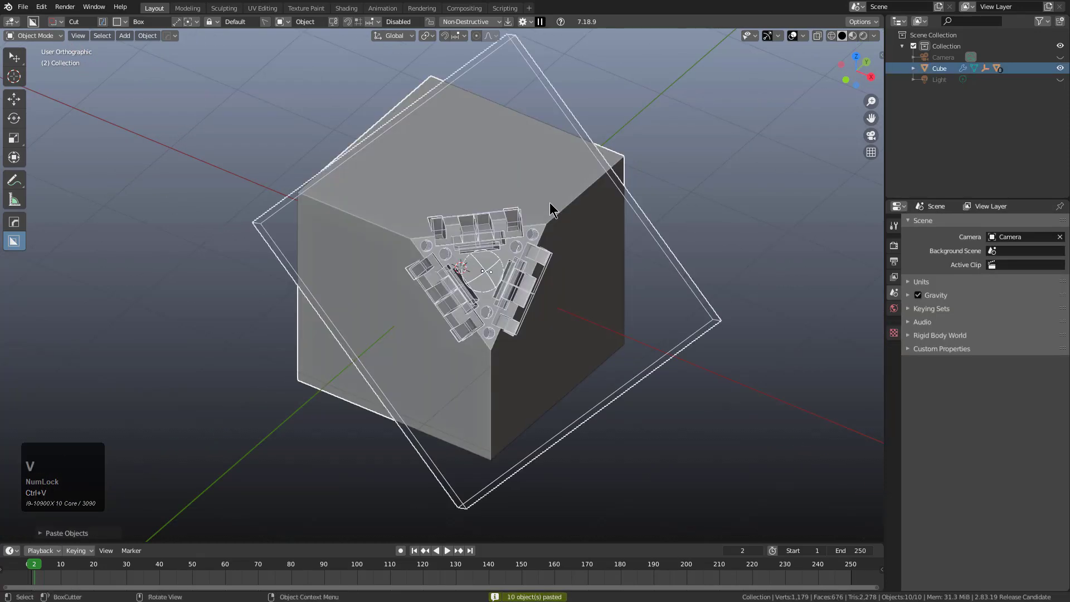
Step: Use the HardOps Q menu's Settings > Manage to move the cutters into a Cutters collection
{"action": "key", "text": "q"}
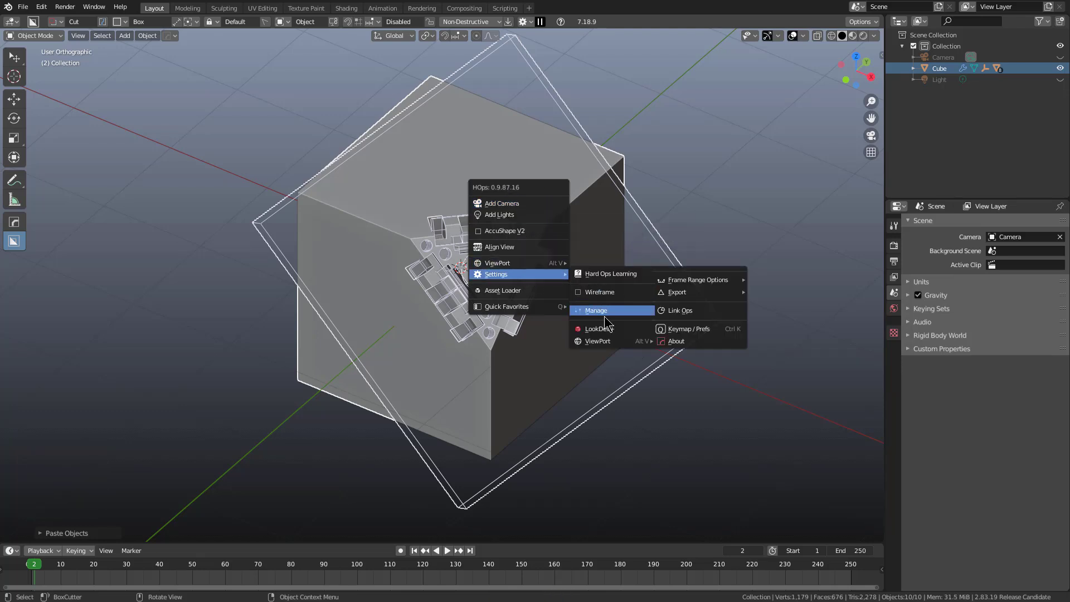
{"action": "key", "text": "q"}
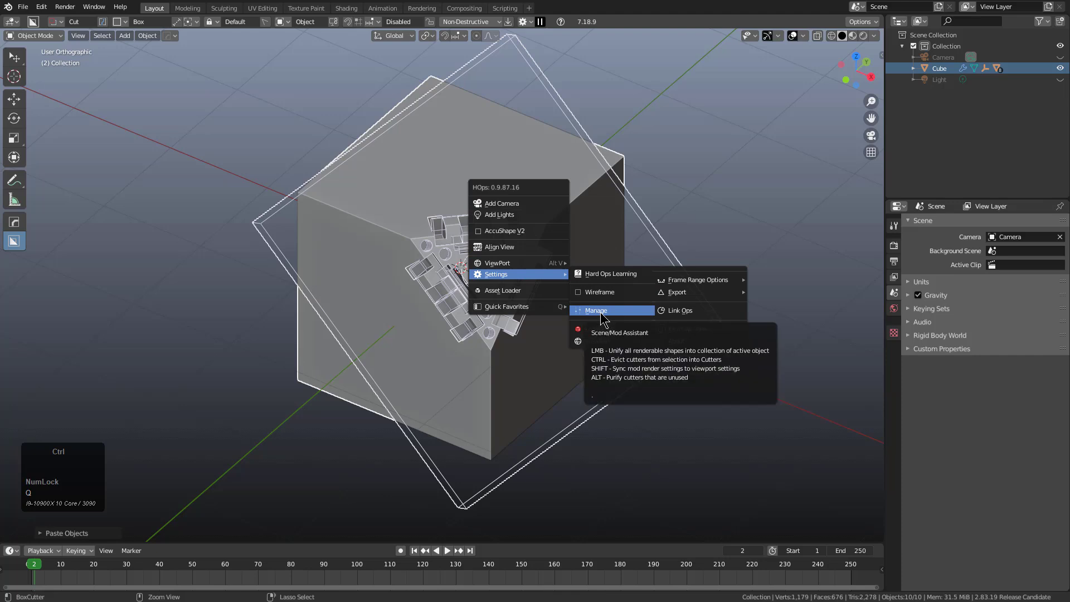
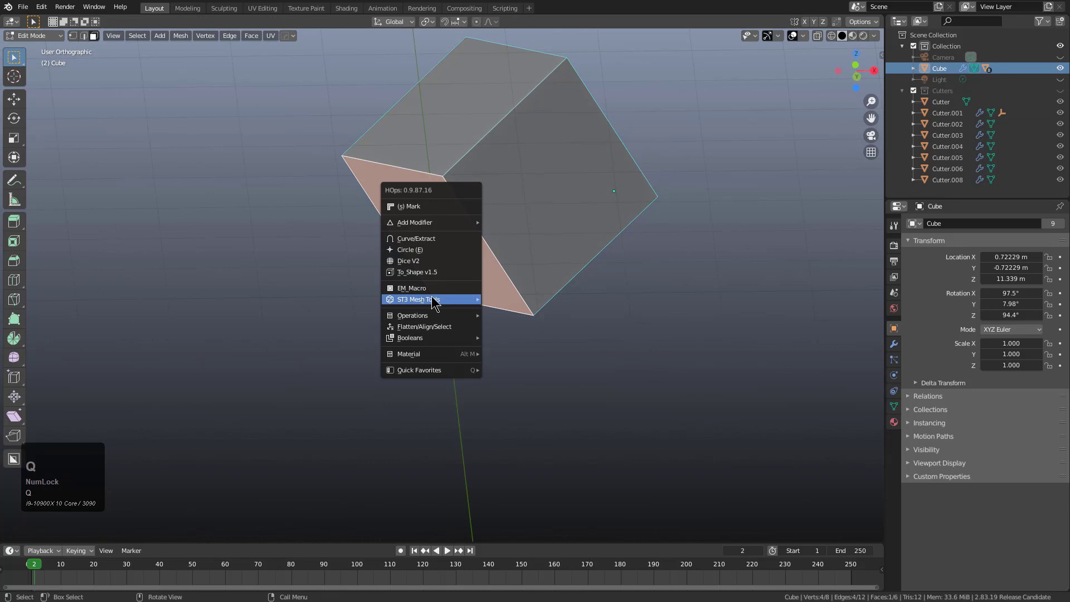
Step: Run To_Floor so the tilted cube lands flat on its selected face at zero height and rotation
{"action": "left_click", "coordinate": [524, 388]}
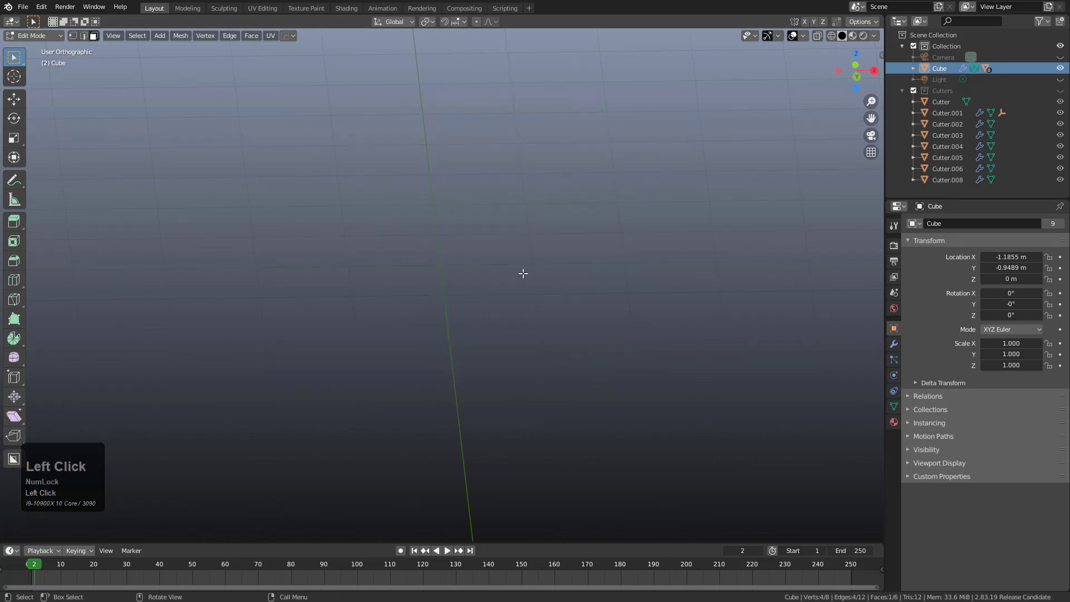
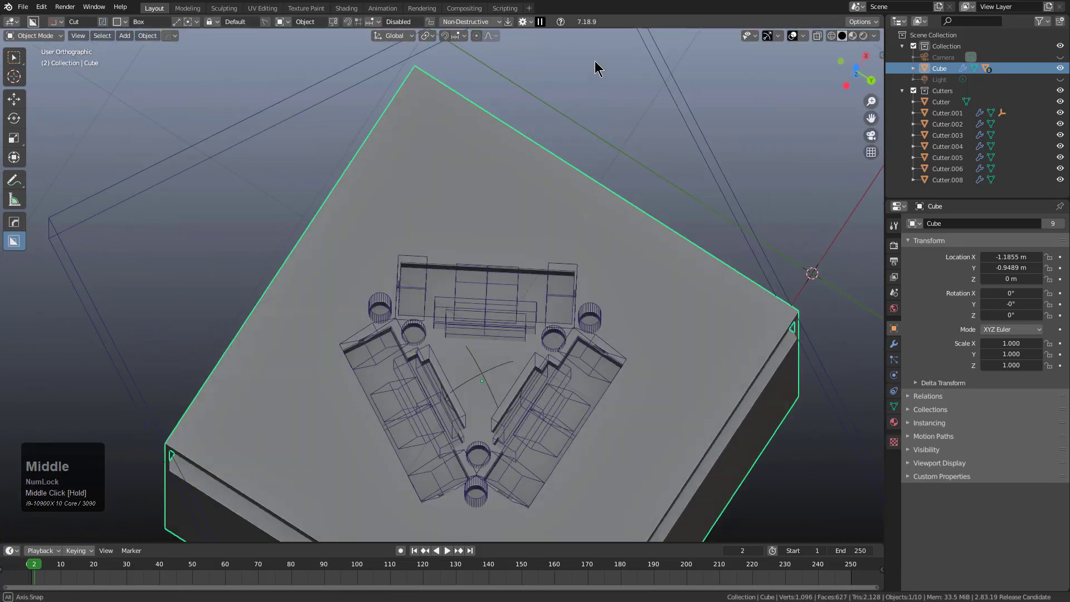
Step: Orbit and zoom around the grounded cube to inspect its carved recess and holes
{"action": "scroll", "scroll_direction": "down", "scroll_amount": 3}
{"action": "middle_click", "coordinate": [590, 403]}
{"action": "middle_click", "coordinate": [580, 342]}
{"action": "scroll", "scroll_direction": "up", "scroll_amount": 3}
{"action": "middle_click", "coordinate": [524, 232]}
{"action": "middle_click", "coordinate": [524, 274]}
{"action": "left_click_drag", "start_coordinate": [513, 407], "coordinate": [450, 272]}
{"action": "scroll", "scroll_direction": "down", "scroll_amount": 3}
{"action": "middle_click", "coordinate": [443, 247]}
{"action": "scroll", "scroll_direction": "down", "scroll_amount": 3}
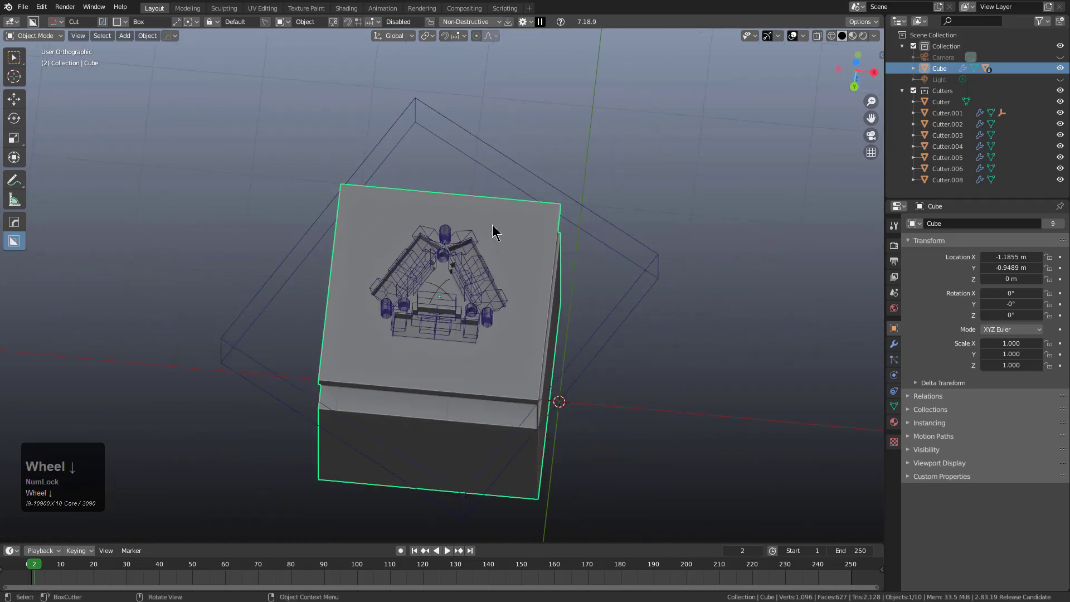
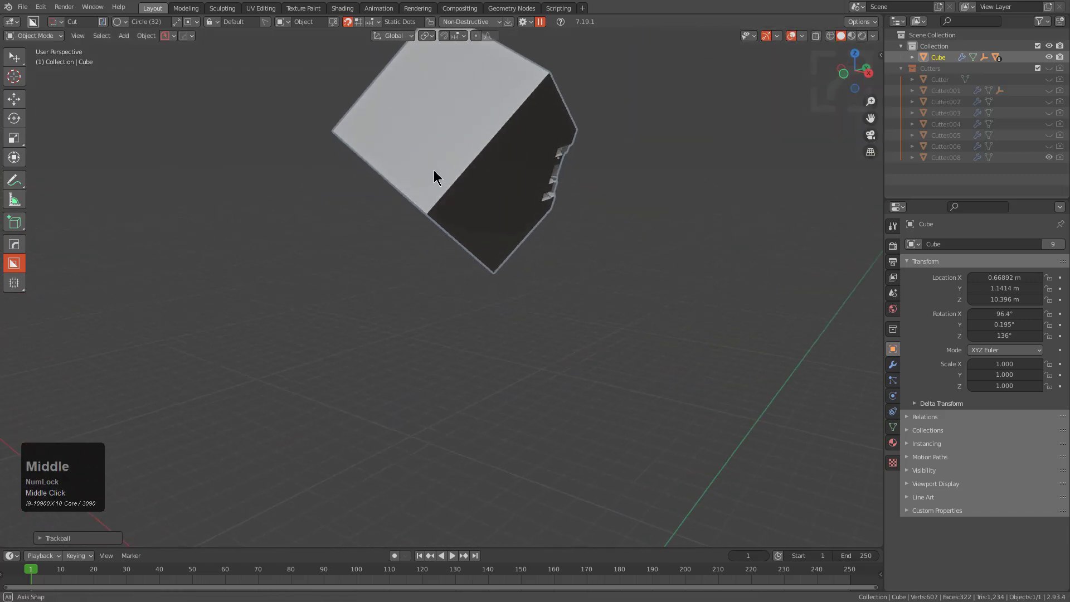
Step: Select a face in Edit Mode and run ST3 Mesh Tools > To_Floor to drop the raised cube
{"action": "key", "text": "Tab"}
{"action": "key", "text": "3"}
{"action": "double_click", "coordinate": [470, 114]}
{"action": "key", "text": "q"}
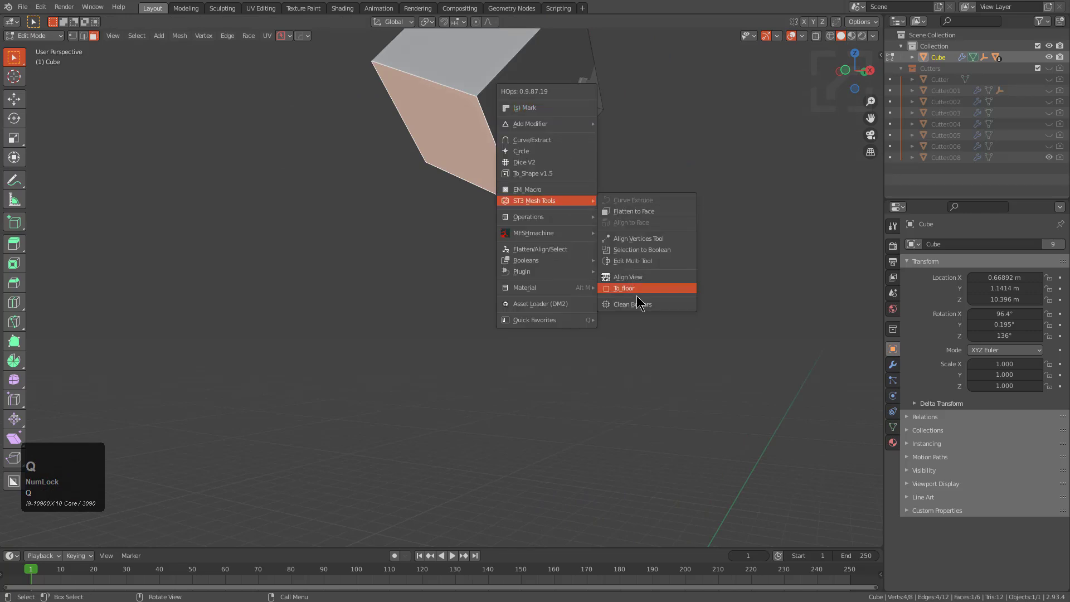
{"action": "left_click", "coordinate": [644, 285]}
Step: Return to Object Mode and frame the cube now resting on the floor with its boolean cuts
{"action": "key", "text": "Right"}
{"action": "key", "text": "KP_Decimal"}
{"action": "key", "text": "KP_1"}
{"action": "scroll", "scroll_direction": "up", "scroll_amount": 3}
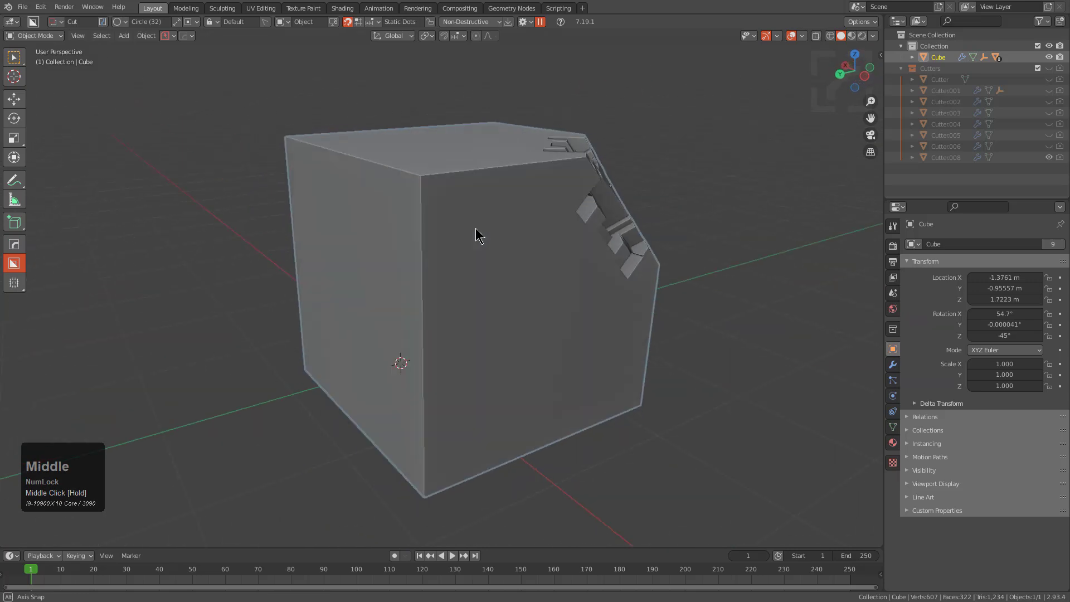